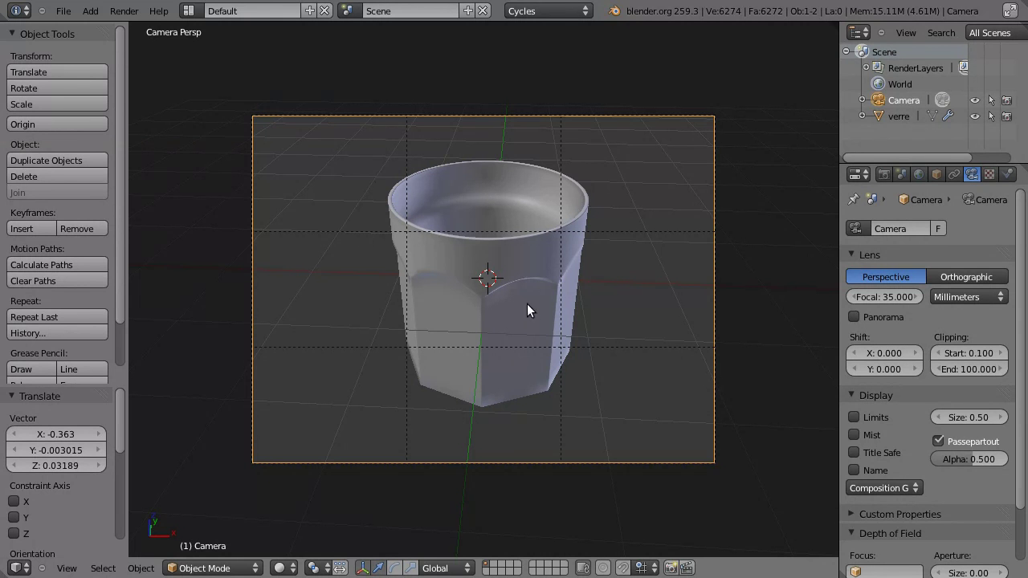
# Step: Select the 'verre' glass object so its Glass BSDF material shows, viewing it in orthographic
pyautogui.rightClick(528, 249)
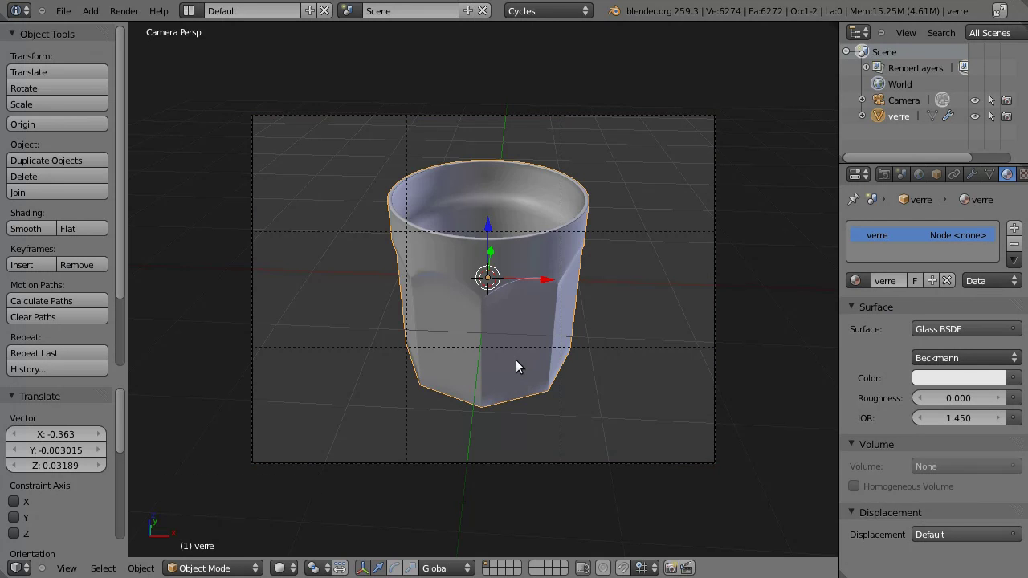
pyautogui.press('KP_1')
pyautogui.middleClick(414, 406)
pyautogui.middleClick(485, 265)
pyautogui.middleClick(439, 211)
pyautogui.middleClick(449, 193)
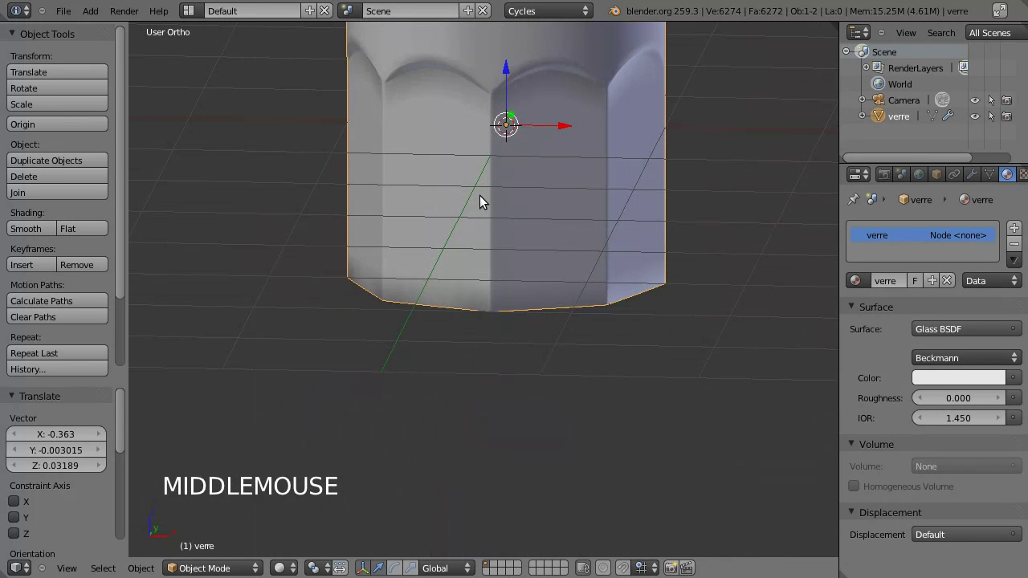
# Step: Frame the glass and orbit side-on to inspect its faceted sides up close
pyautogui.press('KP_Decimal')
pyautogui.middleClick(465, 332)
pyautogui.middleClick(523, 191)
pyautogui.middleClick(547, 235)
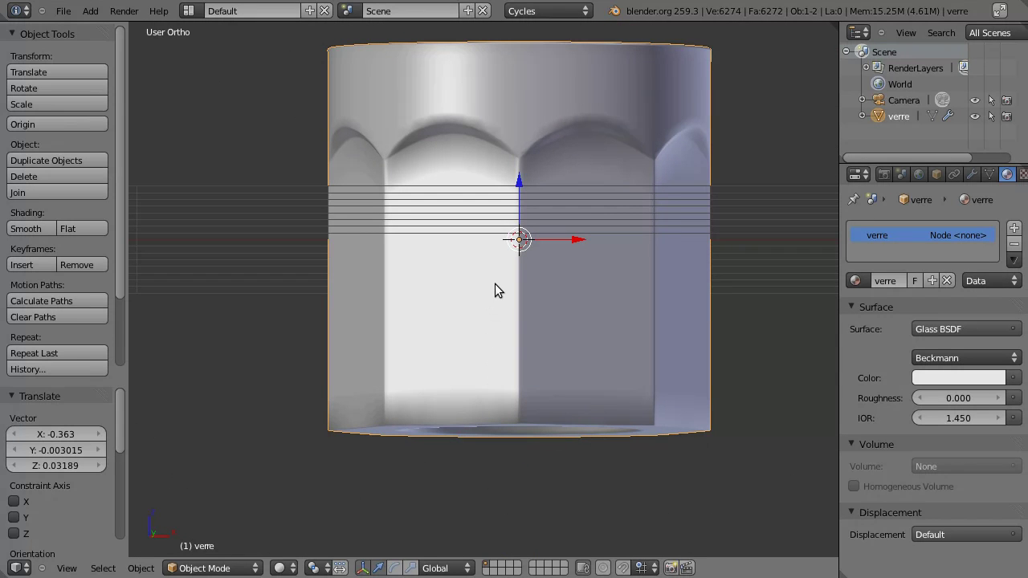
# Step: Enter Edit Mode on the glass and select the centre vertex of its base
pyautogui.press('Tab')
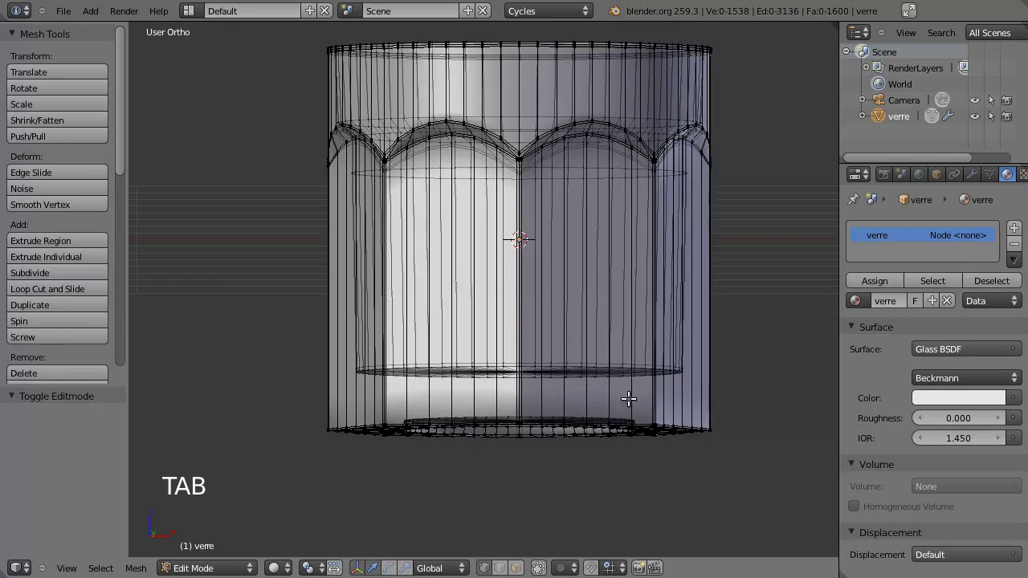
pyautogui.middleClick(476, 299)
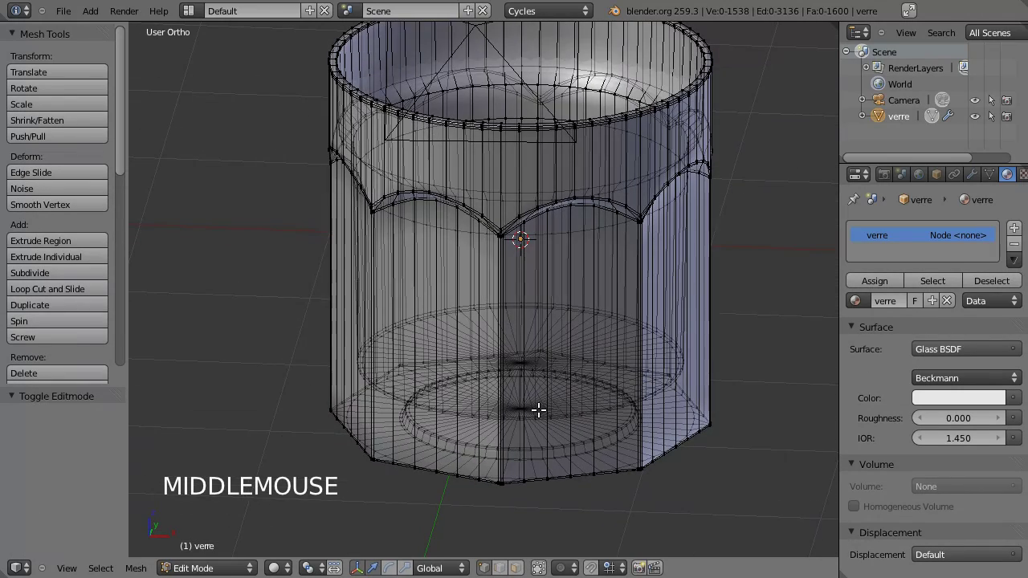
pyautogui.middleClick(524, 399)
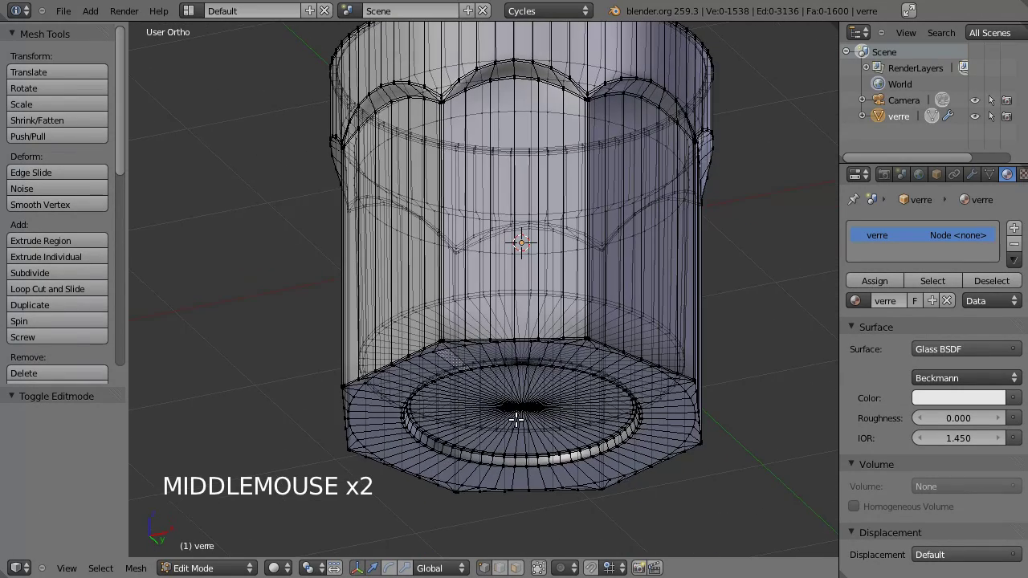
pyautogui.rightClick(527, 408)
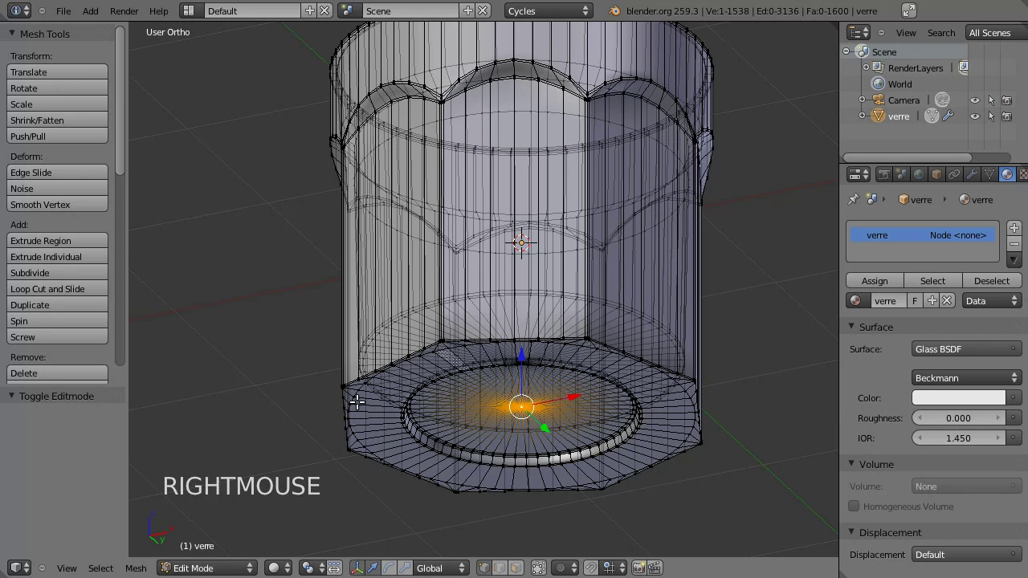
# Step: Grow the selection outward across the base and up the lower walls with Select More
pyautogui.press('ctrl+KP_Add')
pyautogui.press('ctrl+KP_Add')
pyautogui.press('ctrl+KP_Add')
pyautogui.press('ctrl+KP_Add')
pyautogui.press('ctrl+KP_Add')
pyautogui.press('ctrl+KP_Add')
pyautogui.press('ctrl+KP_Add')
pyautogui.press('ctrl+KP_Add')
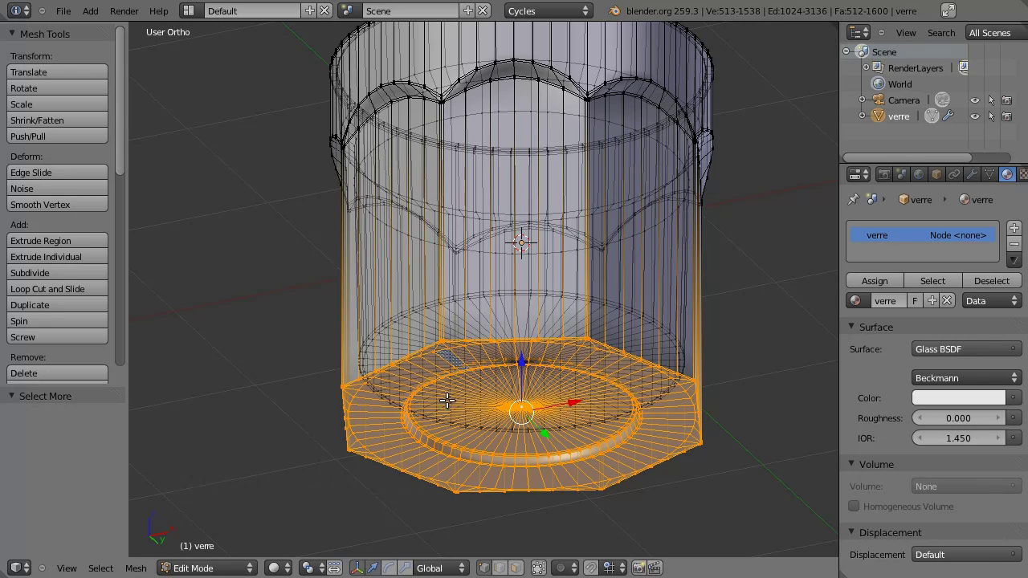
pyautogui.middleClick(513, 228)
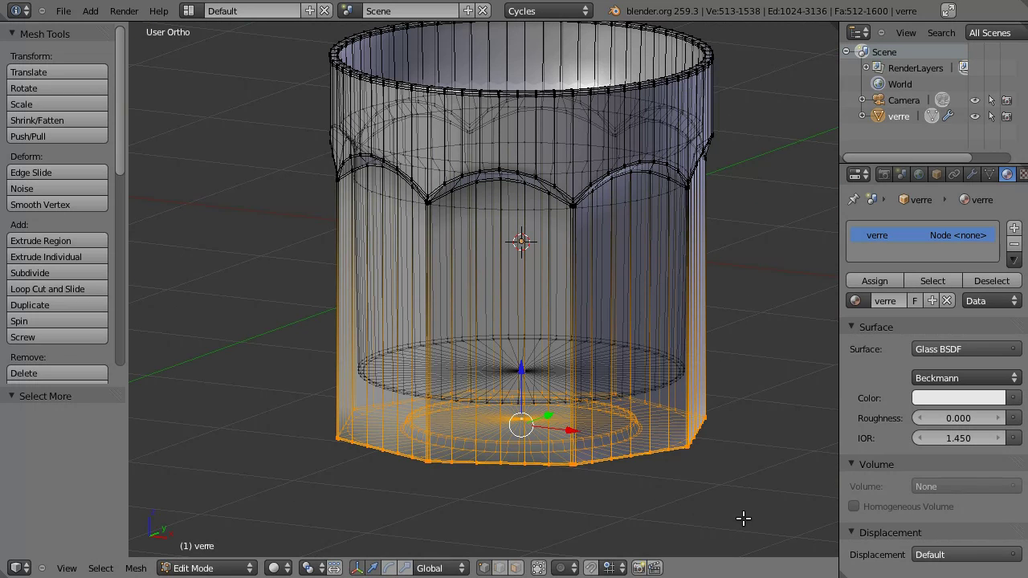
# Step: Start scaling the selected lower part of the glass to shrink it horizontally
pyautogui.press('s')
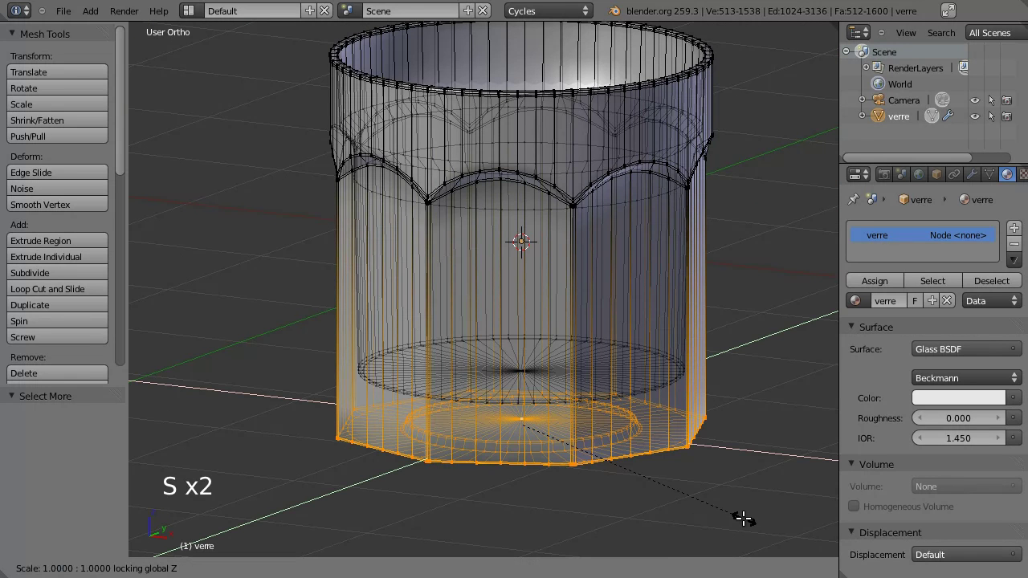
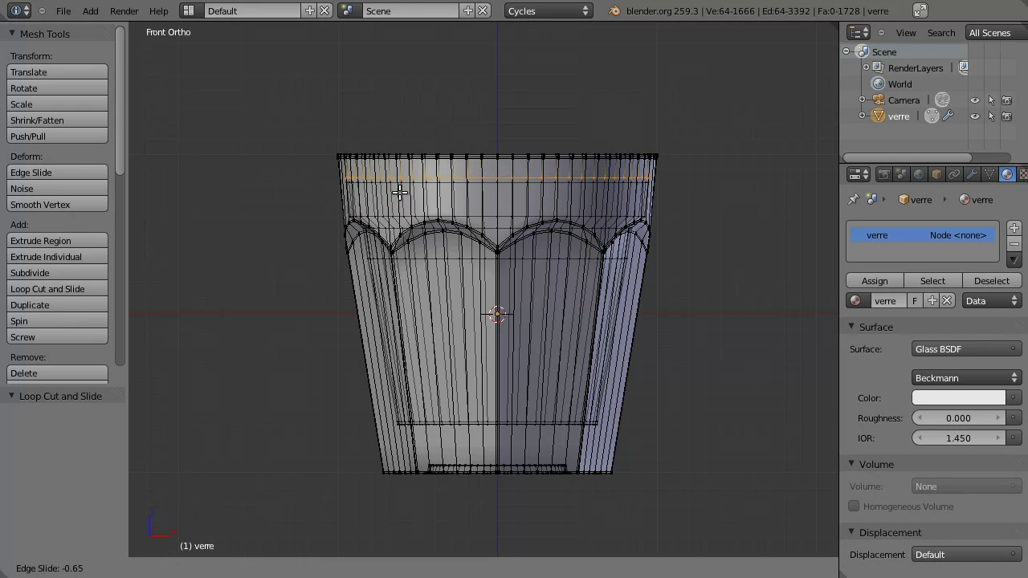
# Step: Confirm the new edge ring near the rim and select the ring on the glass's inner wall
pyautogui.click(402, 191)
pyautogui.scroll(3)
pyautogui.middleClick(507, 142)
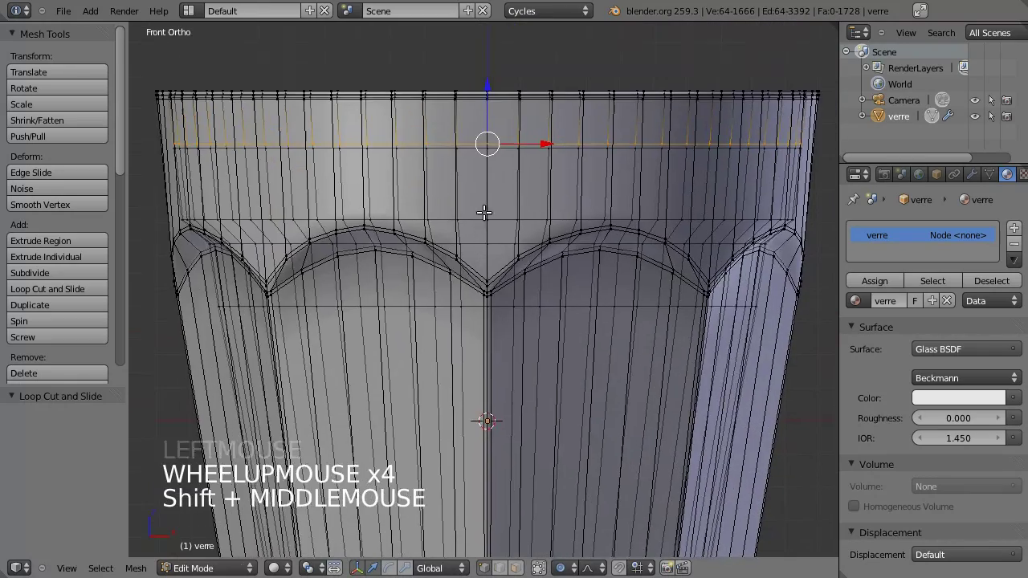
pyautogui.middleClick(477, 176)
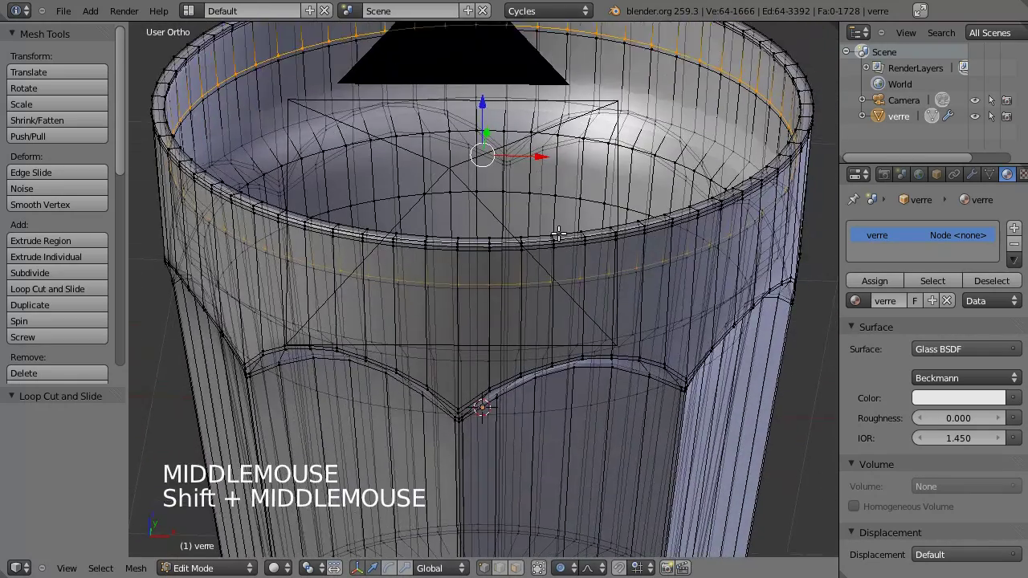
pyautogui.middleClick(378, 322)
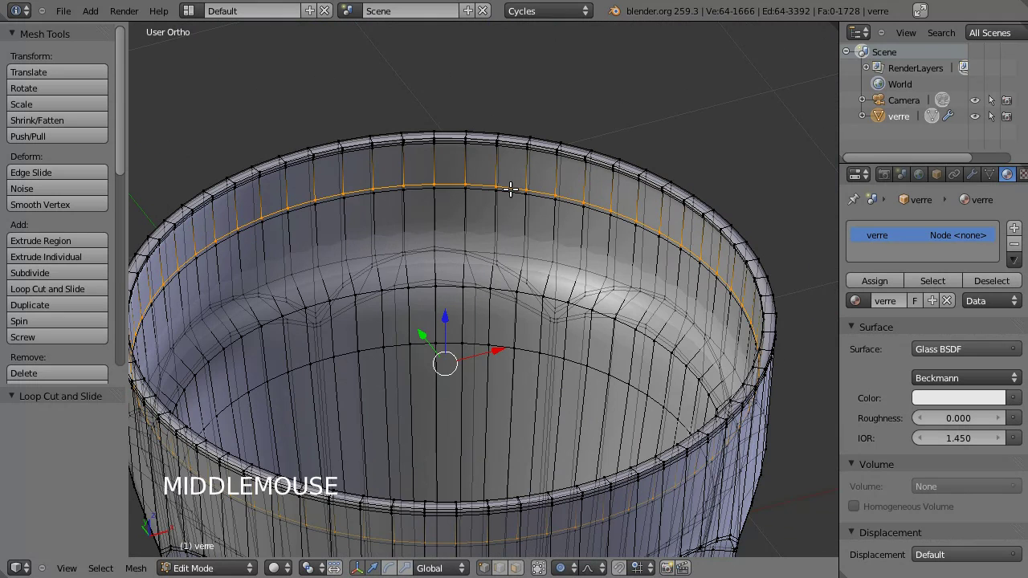
pyautogui.rightClick(513, 188)
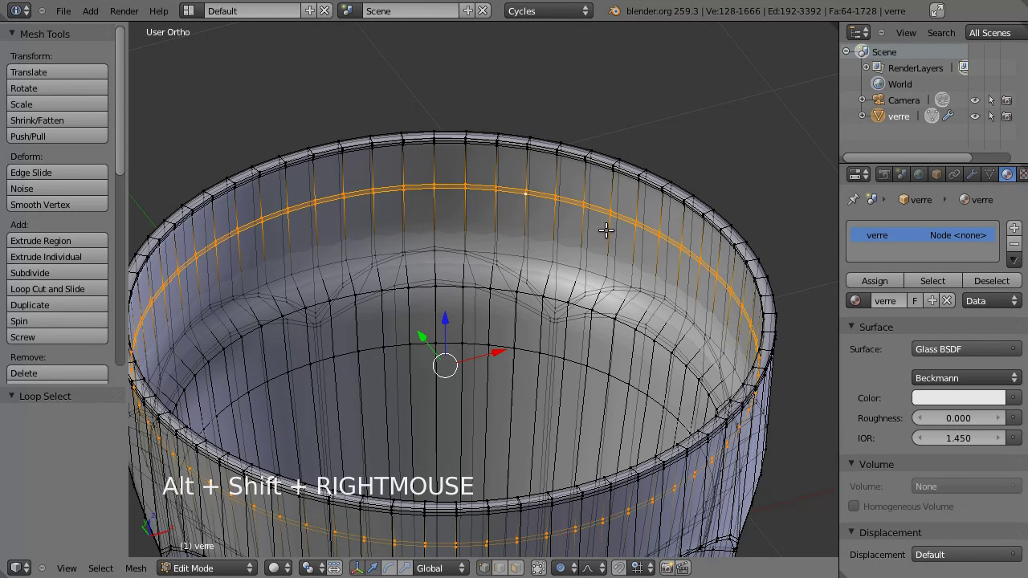
pyautogui.rightClick(540, 187)
pyautogui.scroll(3)
pyautogui.middleClick(563, 168)
pyautogui.scroll(3)
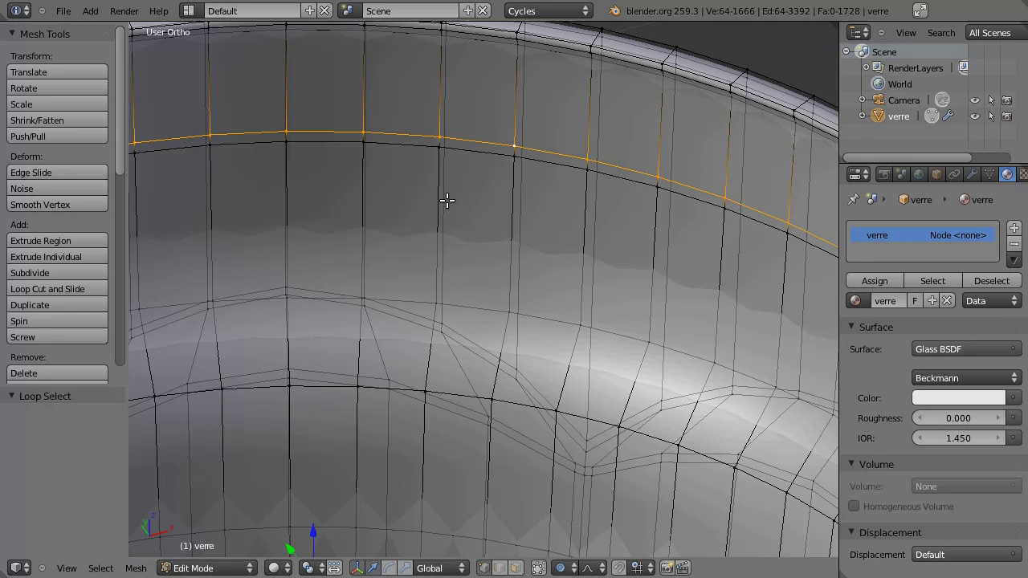
# Step: Edge-slide the inner-wall ring further down from the rim with a factor of about -0.43
pyautogui.press('space')
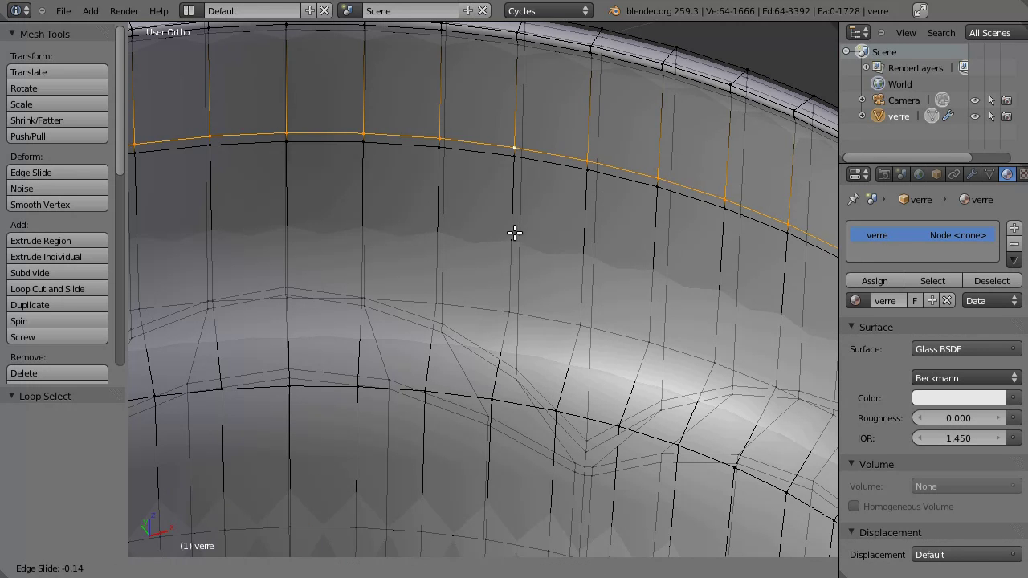
pyautogui.click(512, 243)
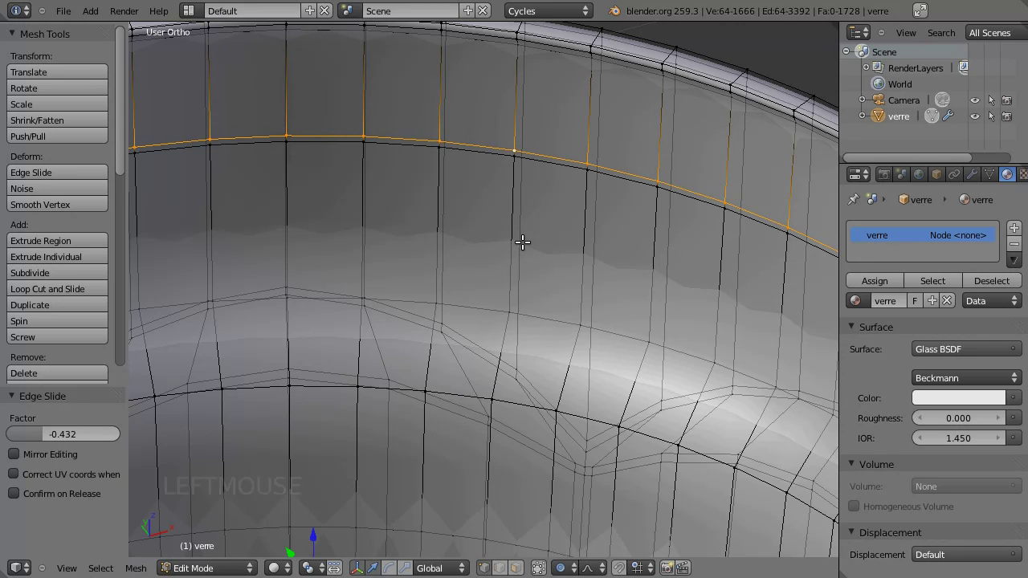
pyautogui.scroll(-3)
pyautogui.middleClick(420, 388)
pyautogui.scroll(-3)
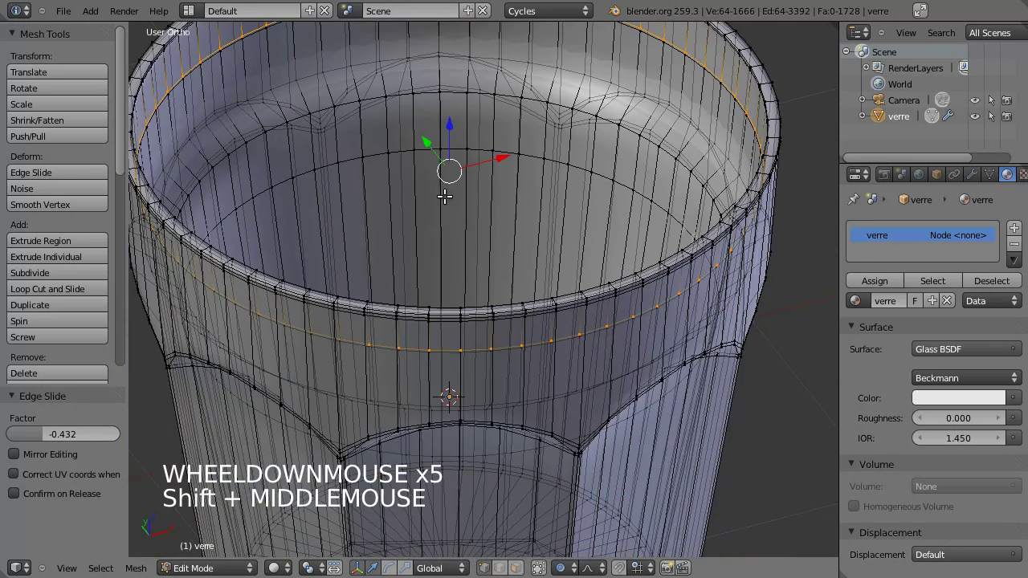
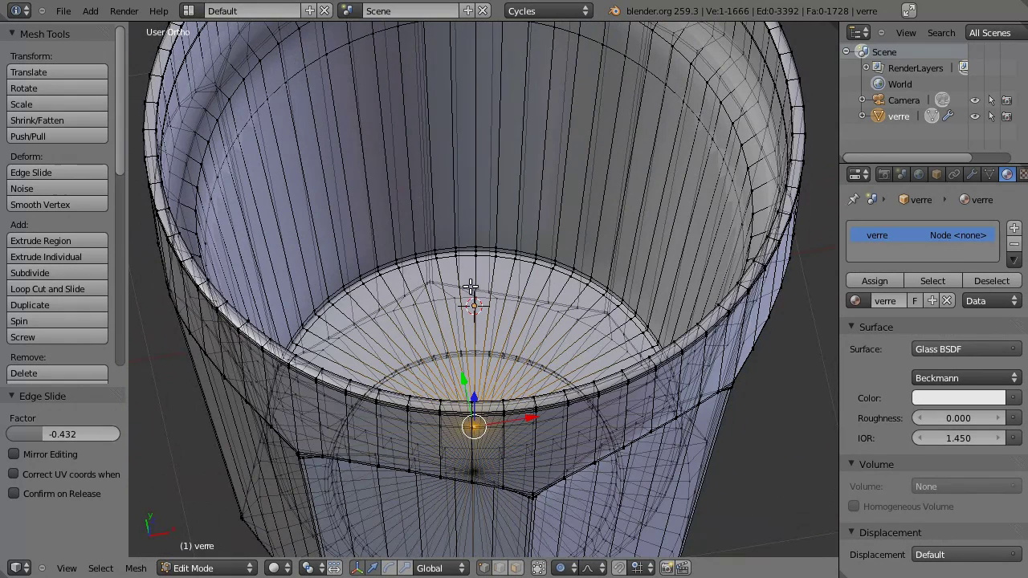
# Step: Grow the selection across the inner bottom and up the inner walls to the inner ring
pyautogui.press('ctrl+KP_Add')
pyautogui.press('ctrl+KP_Add')
pyautogui.press('ctrl+KP_Add')
pyautogui.press('ctrl+KP_Add')
pyautogui.press('ctrl+KP_Add')
pyautogui.press('ctrl+KP_Add')
pyautogui.press('ctrl+KP_Add')
pyautogui.middleClick(477, 266)
pyautogui.middleClick(421, 348)
pyautogui.scroll(3)
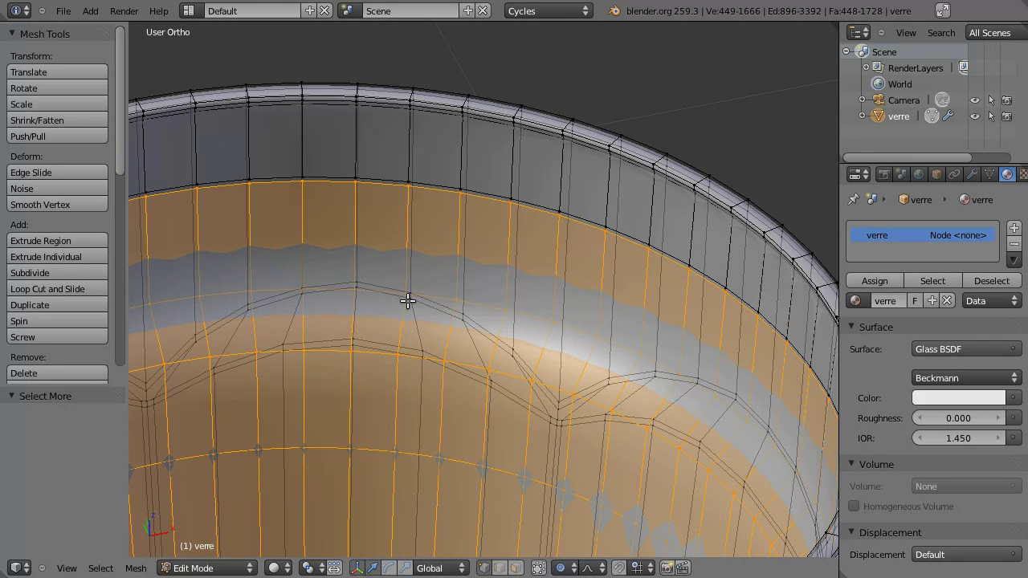
# Step: Separate the selected inner surface into its own object, verre.001
pyautogui.press('p')
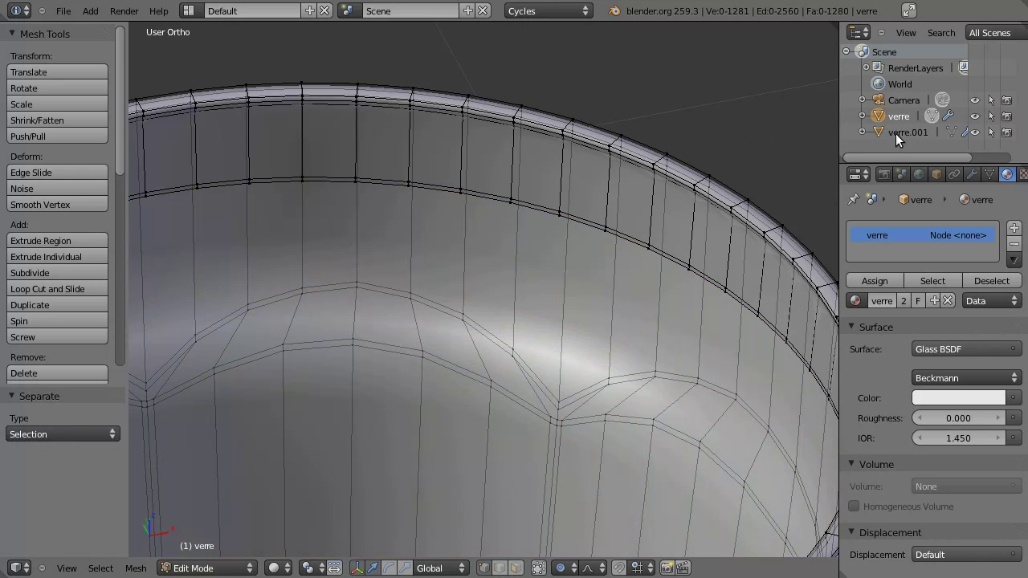
# Step: Rename verre.001 to 'grenadine' in the Outliner and reselect the 'verre' glass object
pyautogui.click(908, 135)
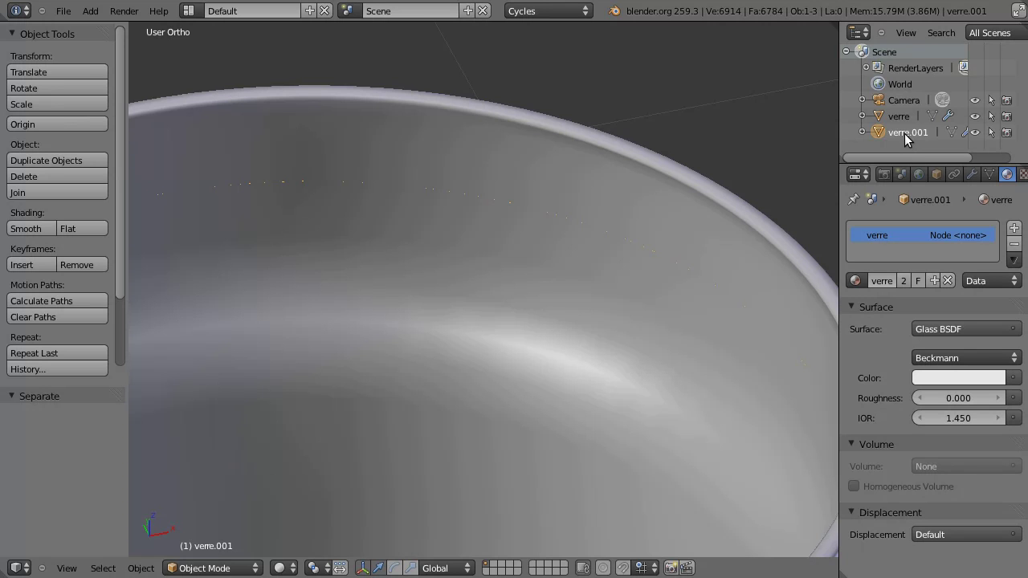
pyautogui.click(912, 139)
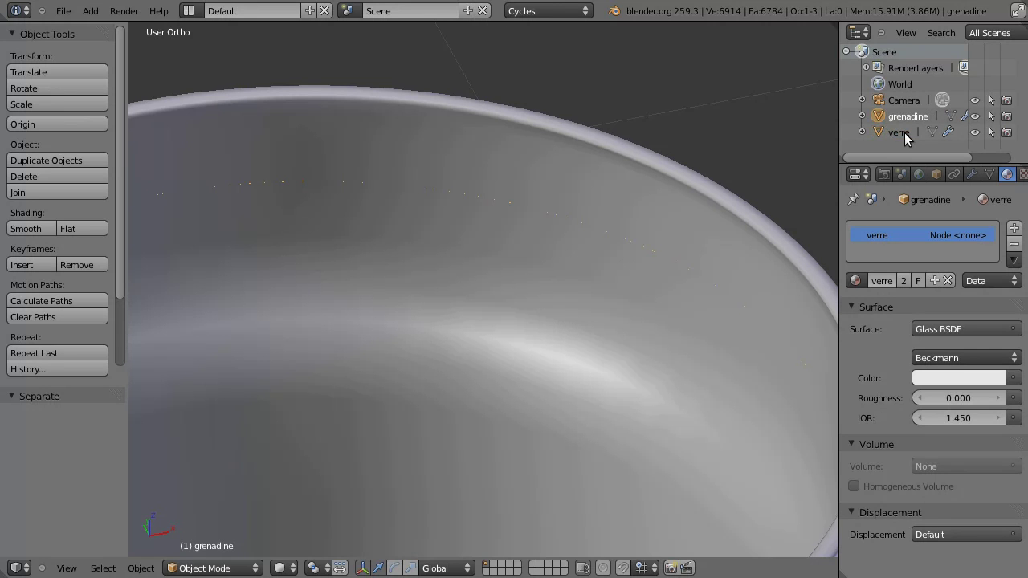
pyautogui.click(901, 138)
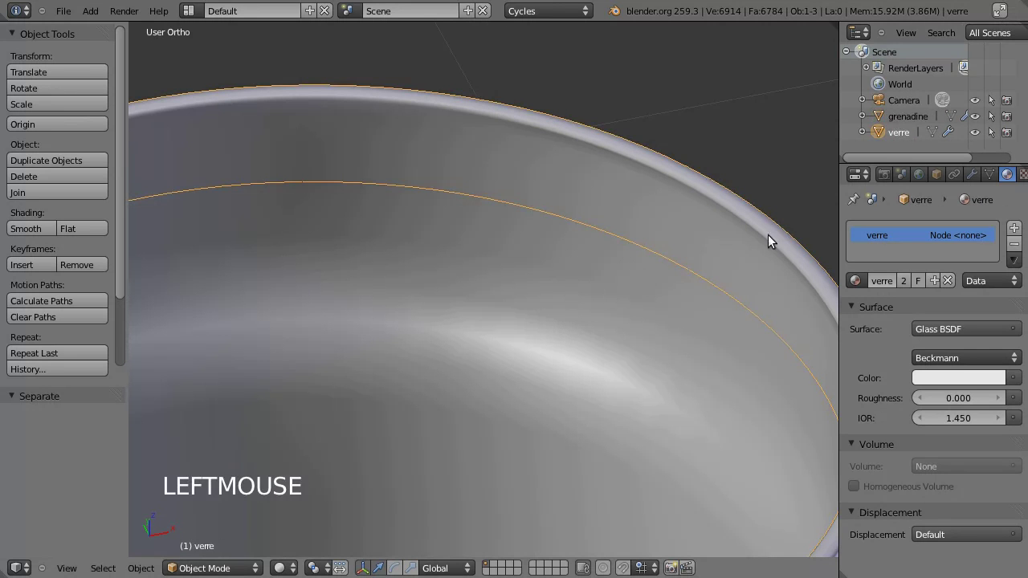
pyautogui.click(909, 122)
pyautogui.click(911, 135)
pyautogui.scroll(-3)
pyautogui.middleClick(421, 367)
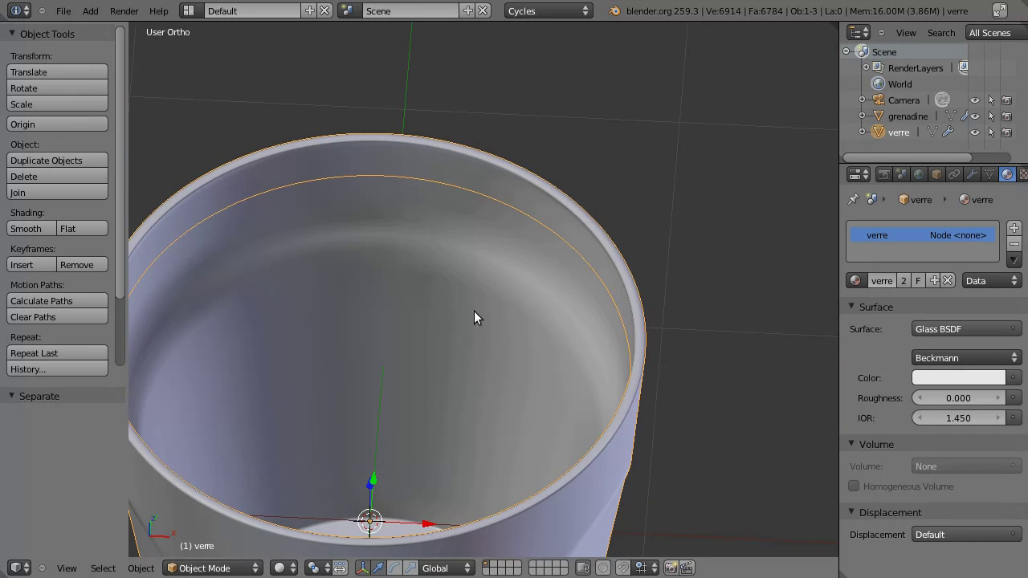
# Step: Select the whole 'verre' mesh in Edit Mode and recalculate its normals outside
pyautogui.press('Tab')
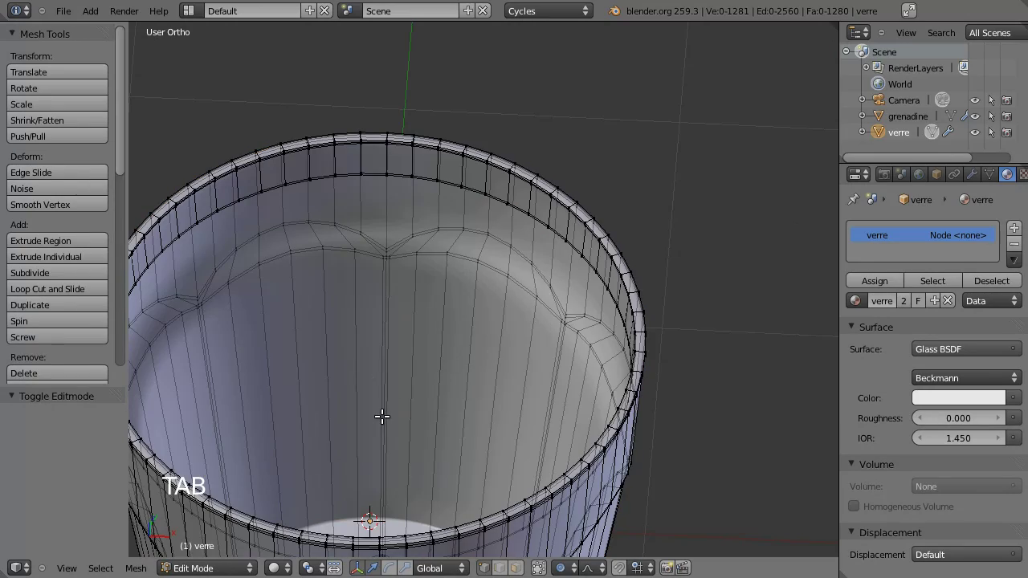
pyautogui.middleClick(392, 397)
pyautogui.middleClick(472, 294)
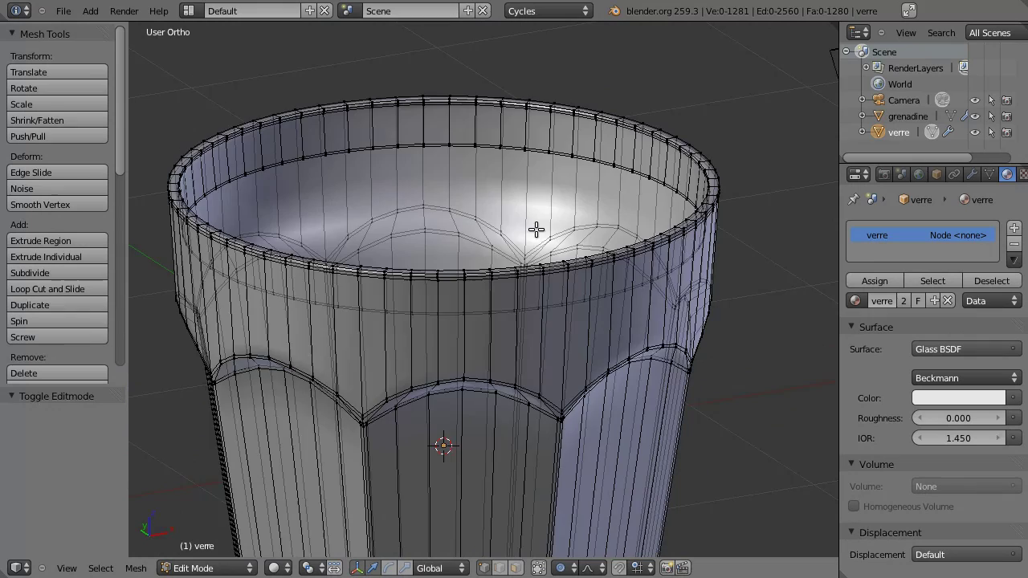
pyautogui.press('a')
pyautogui.middleClick(533, 199)
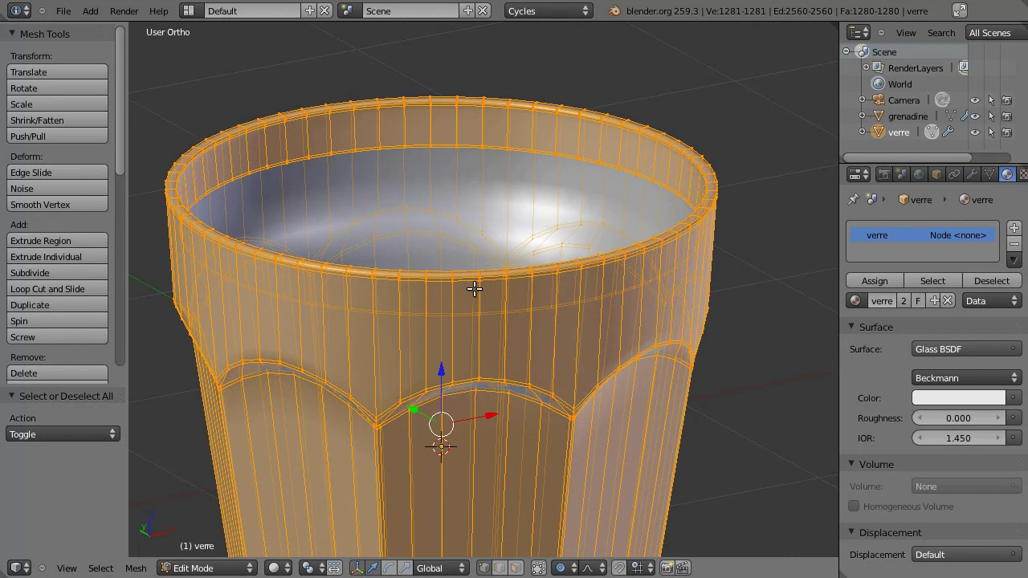
pyautogui.press('ctrl+n')
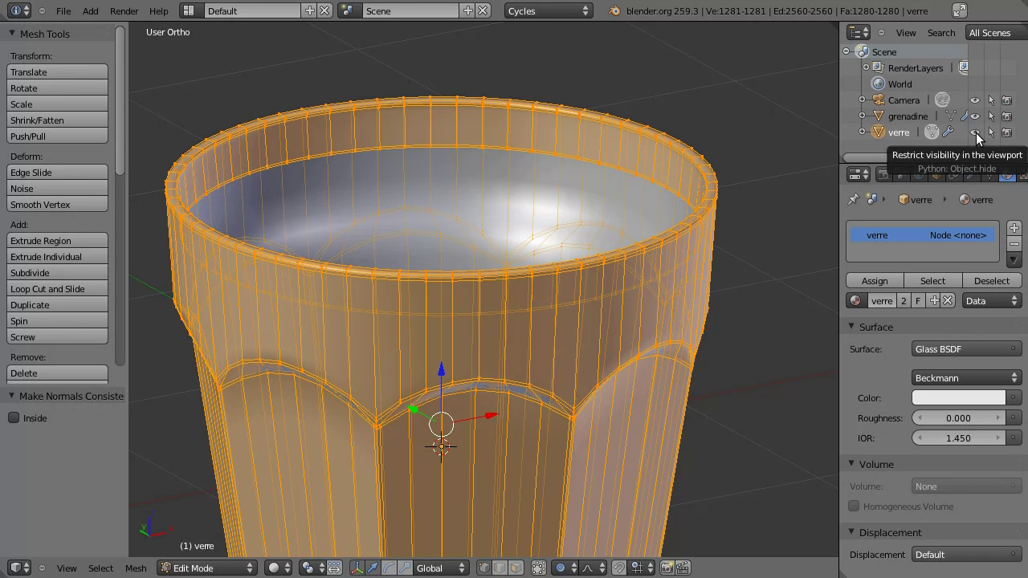
pyautogui.click(980, 136)
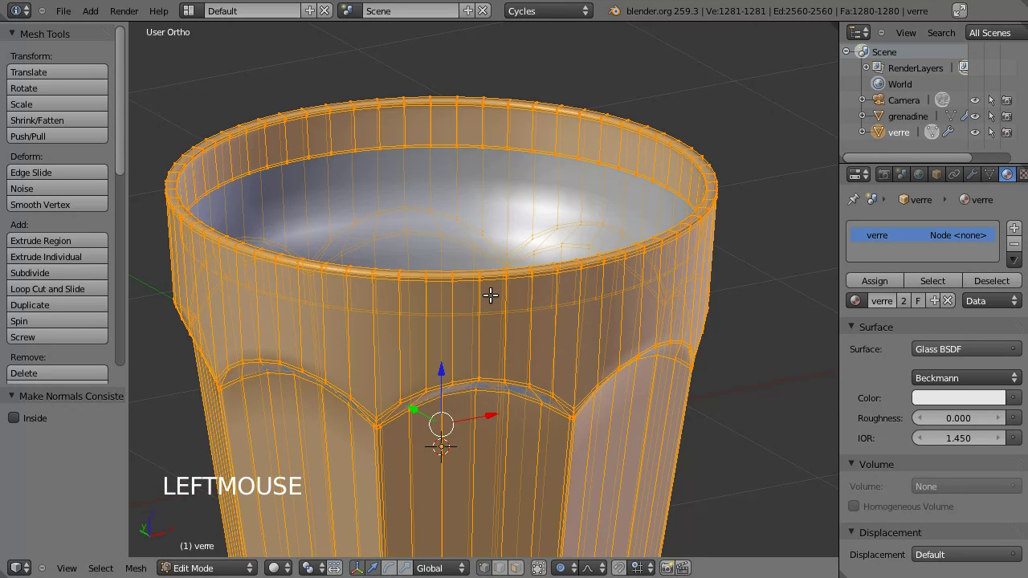
# Step: Hide the glass, select the grenadine liquid object and enter Edit Mode on it
pyautogui.press('Tab')
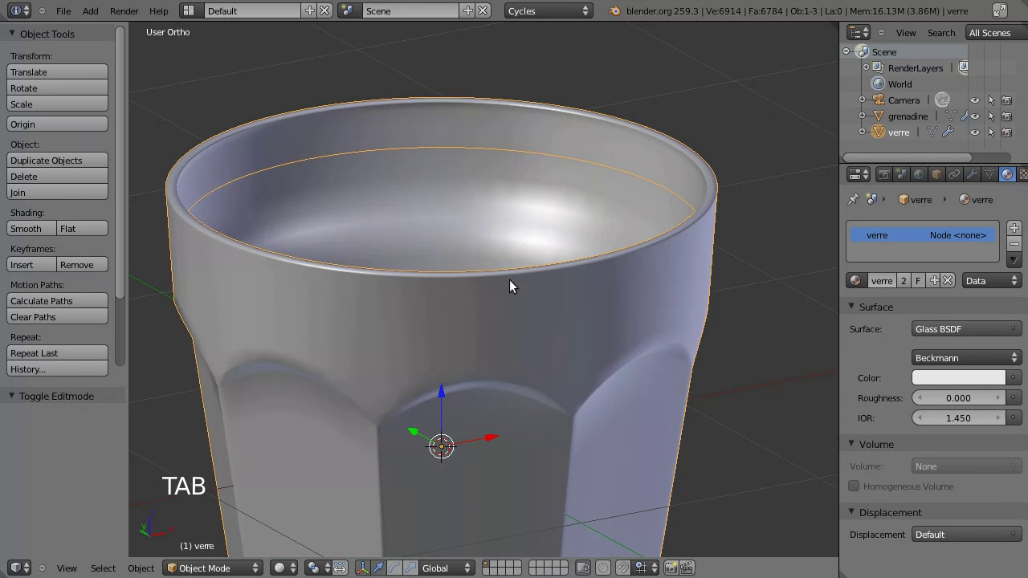
pyautogui.click(985, 137)
pyautogui.rightClick(635, 300)
pyautogui.middleClick(495, 310)
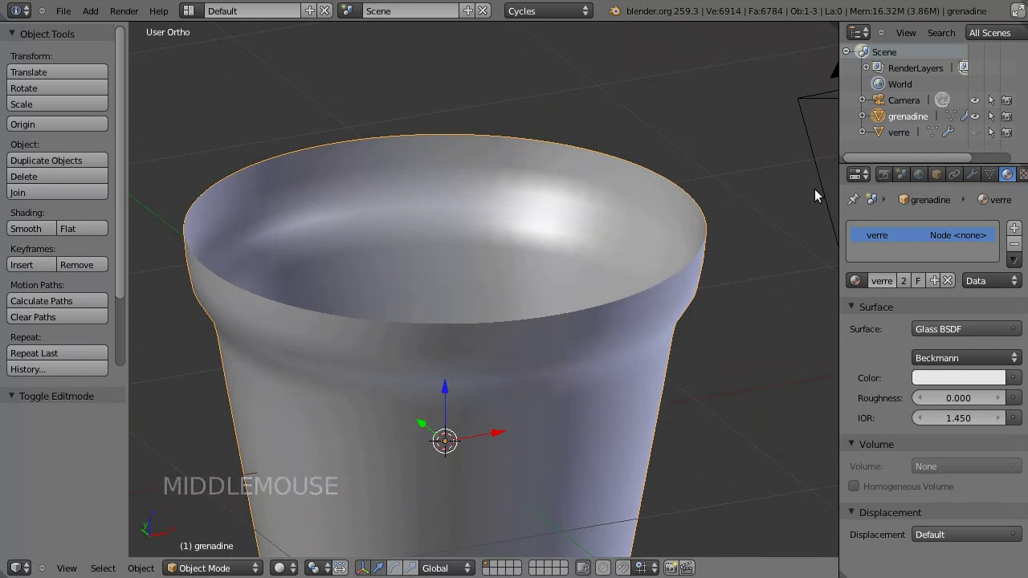
pyautogui.press('Tab')
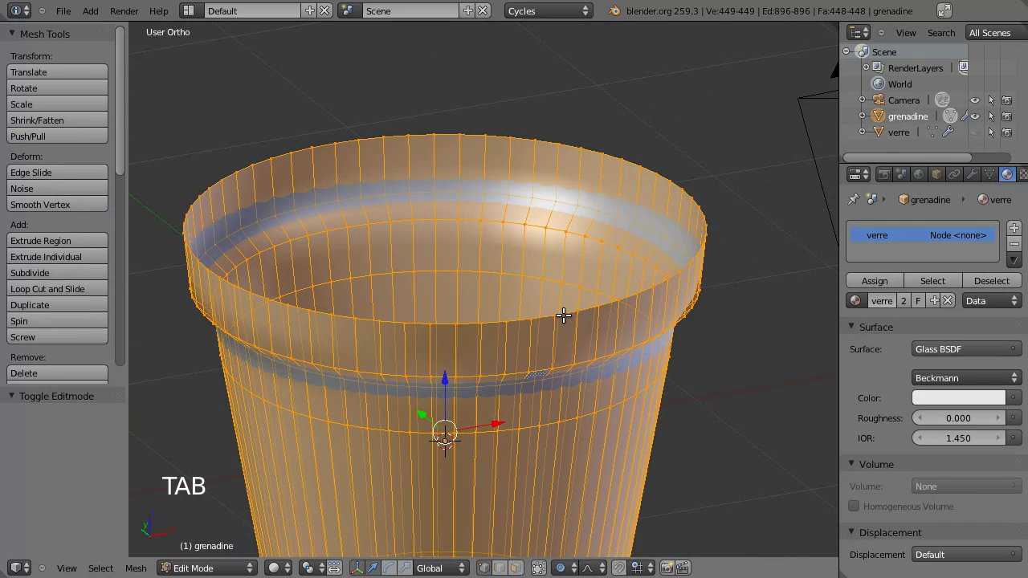
# Step: Add an edge loop just below the grenadine's top edge and select its top rim loop
pyautogui.scroll(3)
pyautogui.press('ctrl+r')
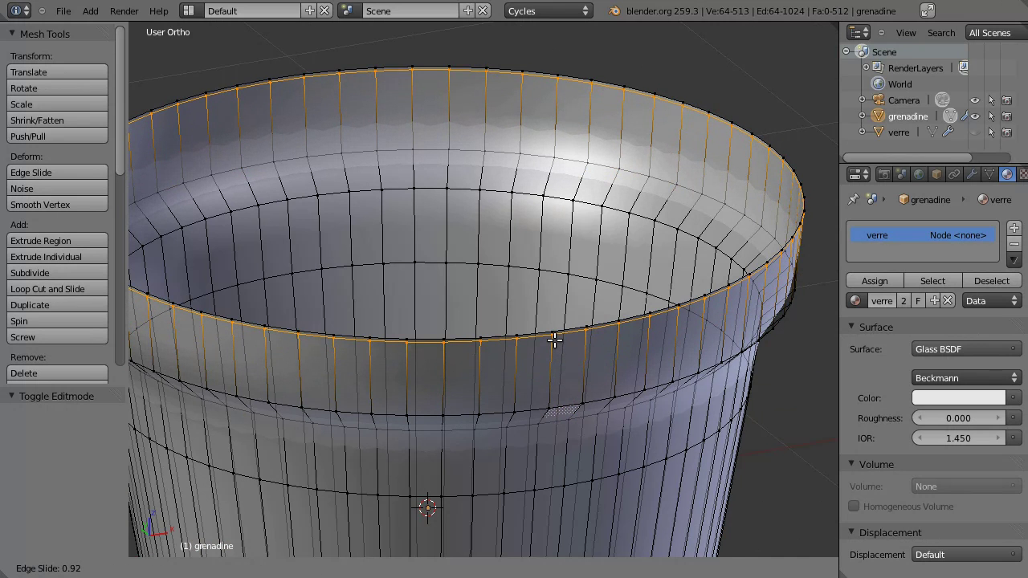
pyautogui.click(555, 336)
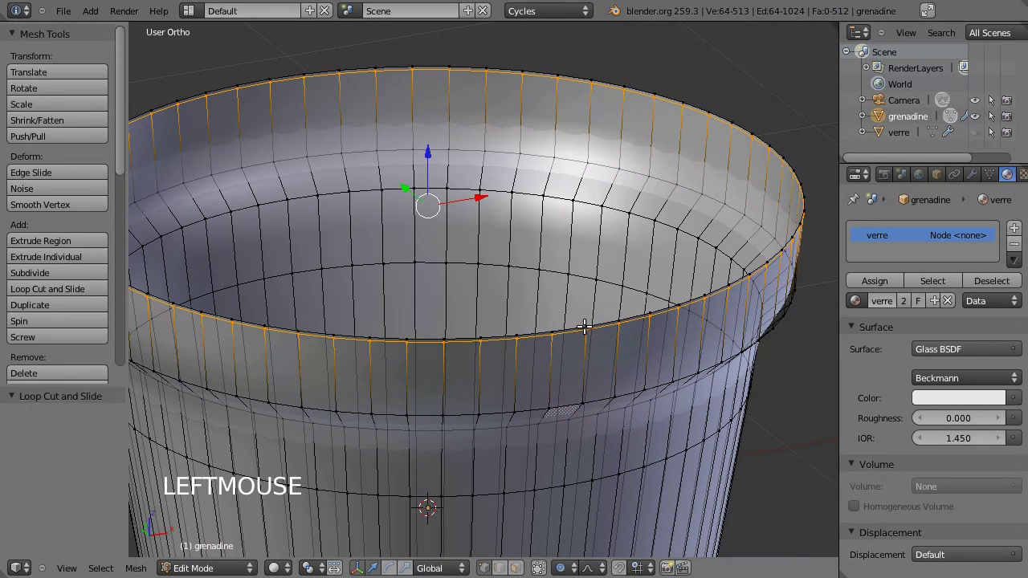
pyautogui.rightClick(604, 320)
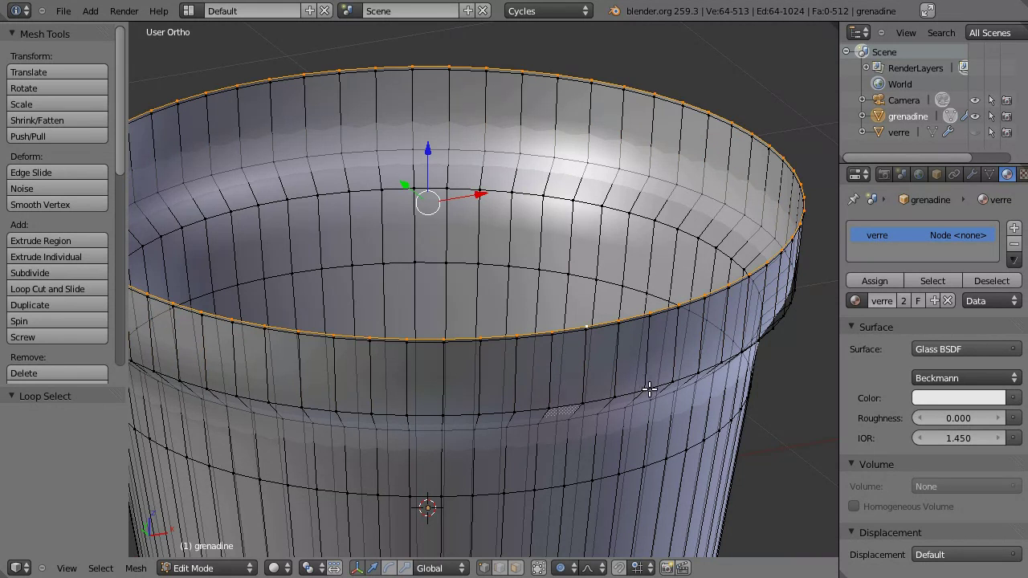
# Step: Extrude the top rim in place and, with proportional editing off, scale the new ring inward to 0.977
pyautogui.press('e')
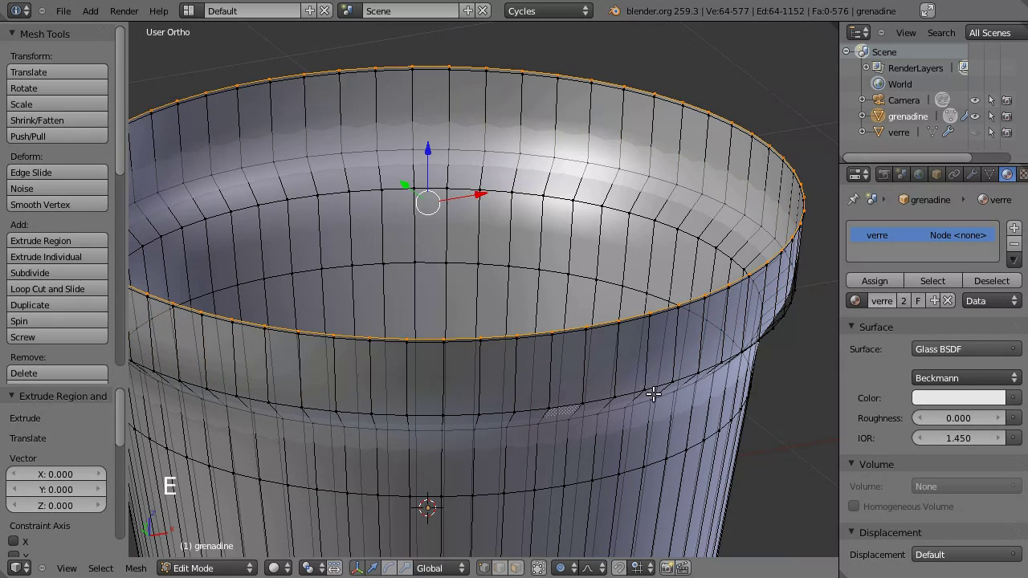
pyautogui.press('s')
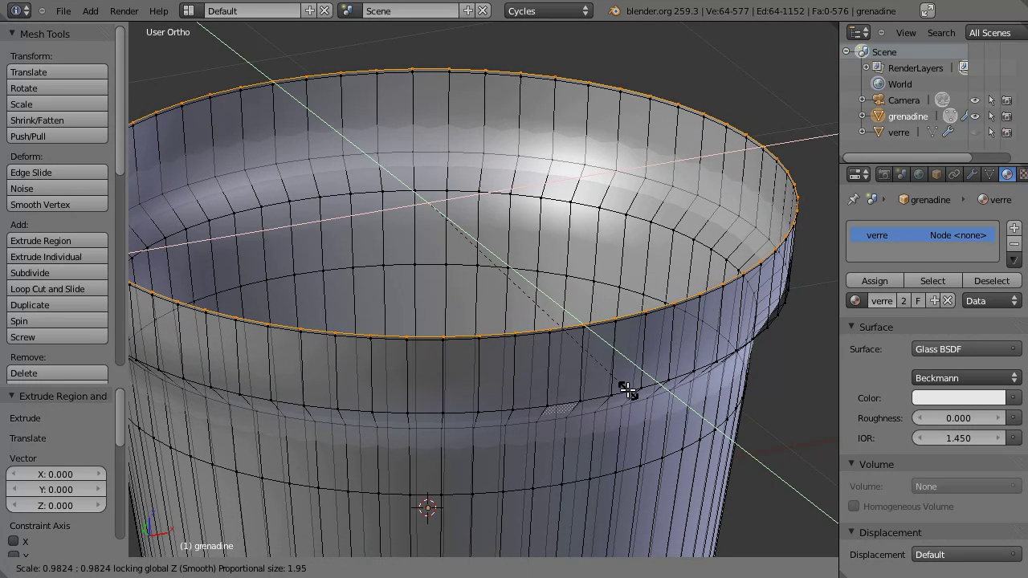
pyautogui.scroll(-3)
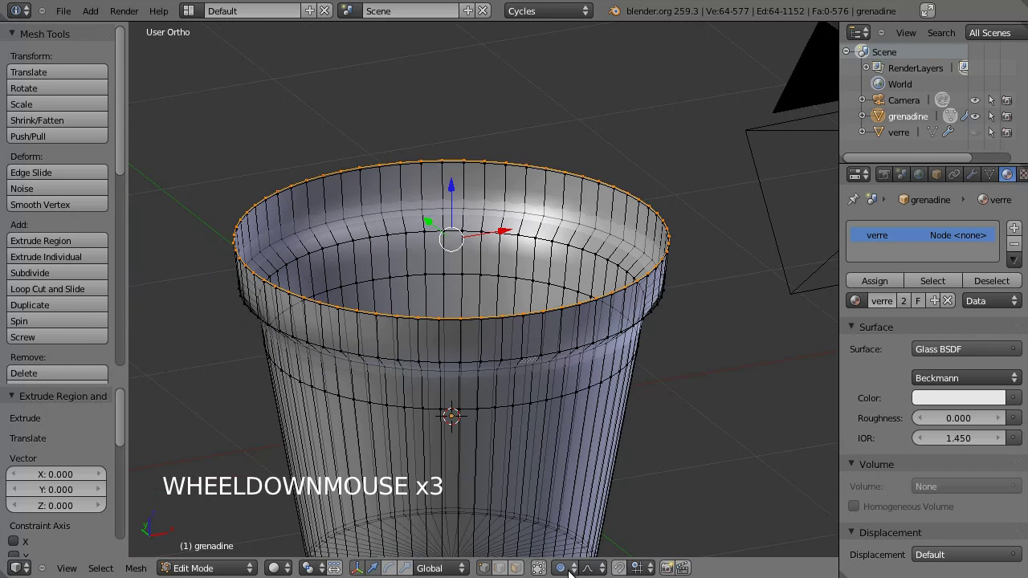
pyautogui.click(455, 417)
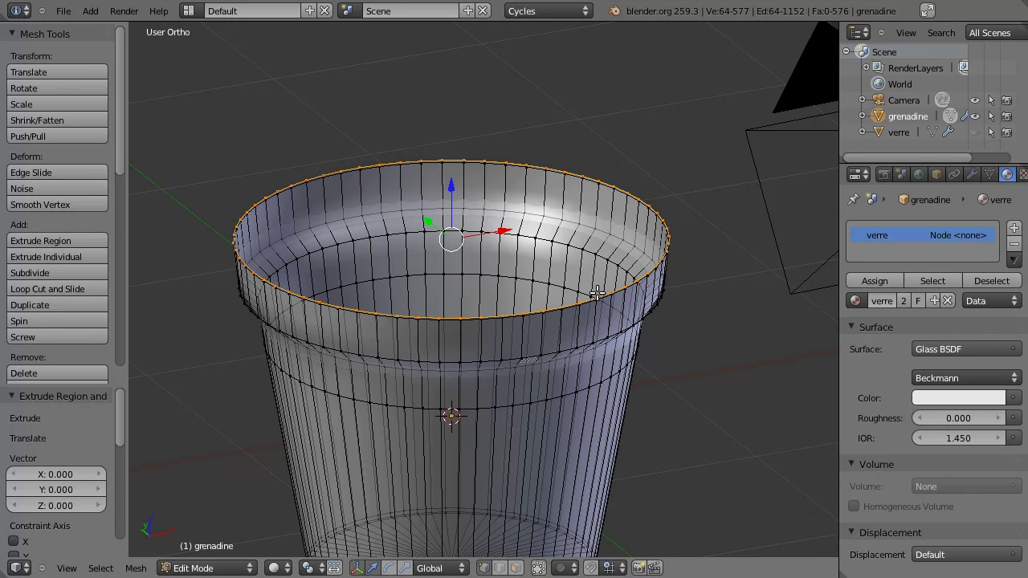
pyautogui.scroll(3)
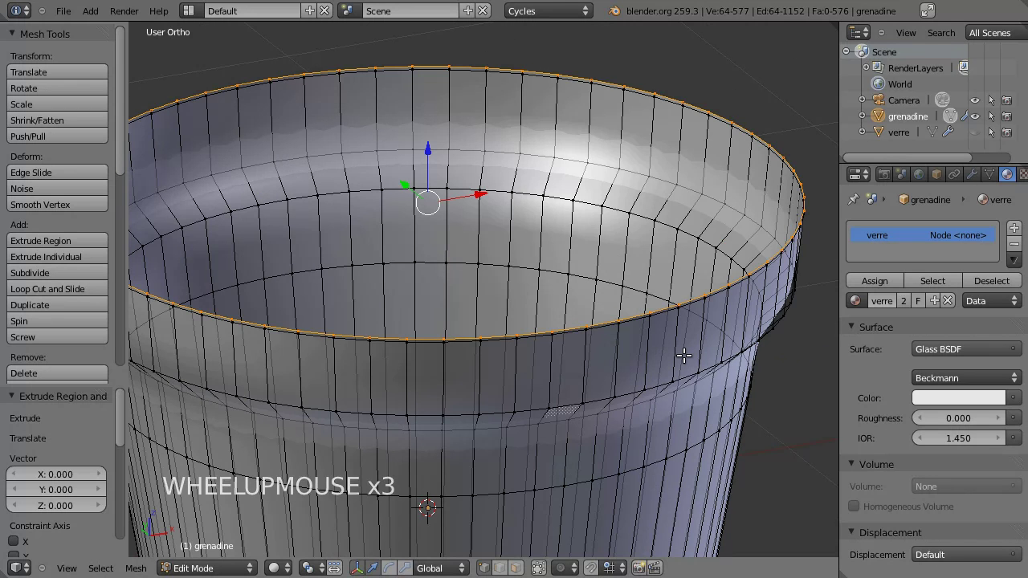
pyautogui.press('s')
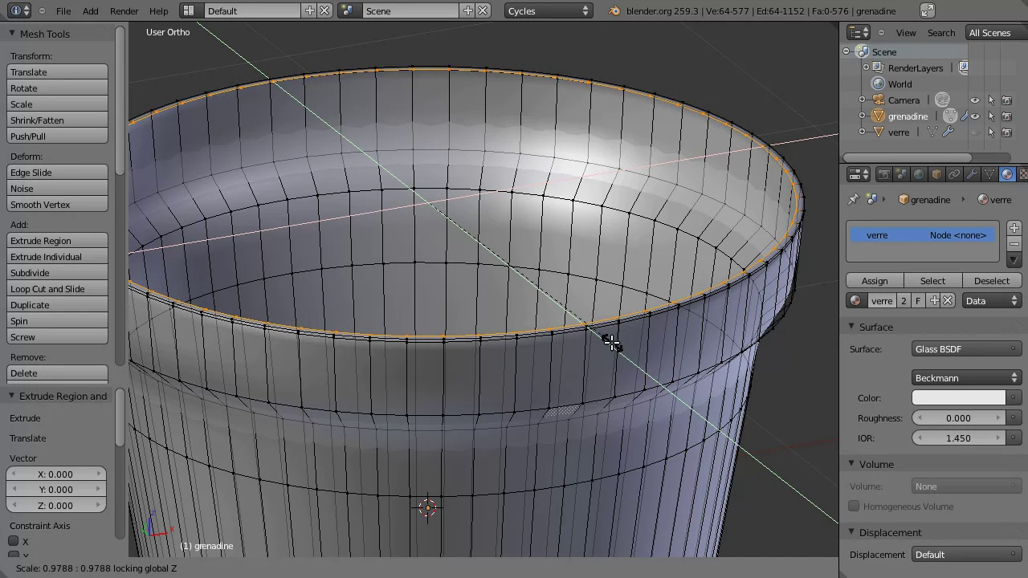
pyautogui.click(618, 334)
pyautogui.middleClick(728, 253)
pyautogui.scroll(3)
pyautogui.middleClick(563, 260)
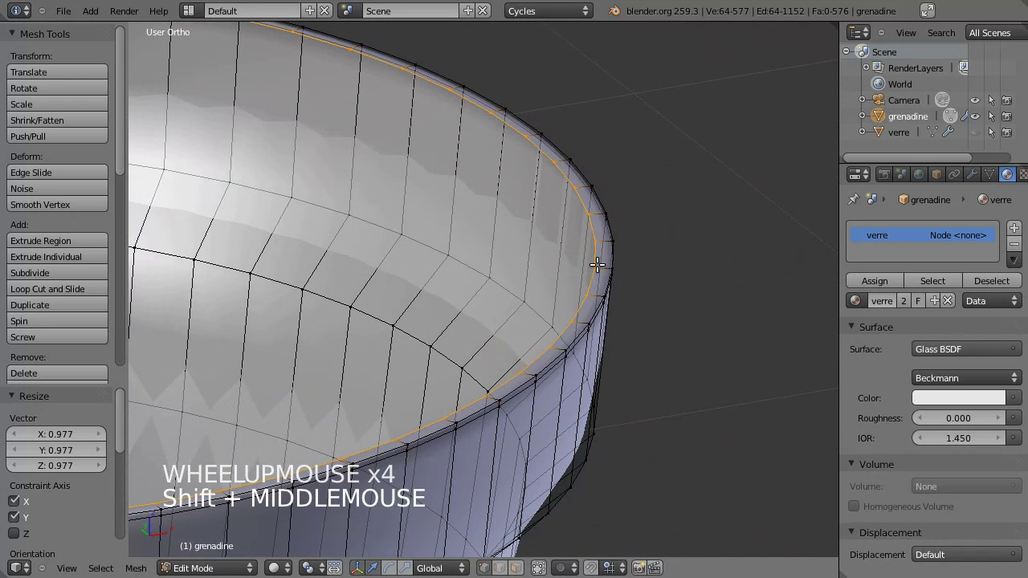
# Step: Move the new rim ring up slightly along Z, about 0.009
pyautogui.middleClick(548, 275)
pyautogui.scroll(3)
pyautogui.scroll(3)
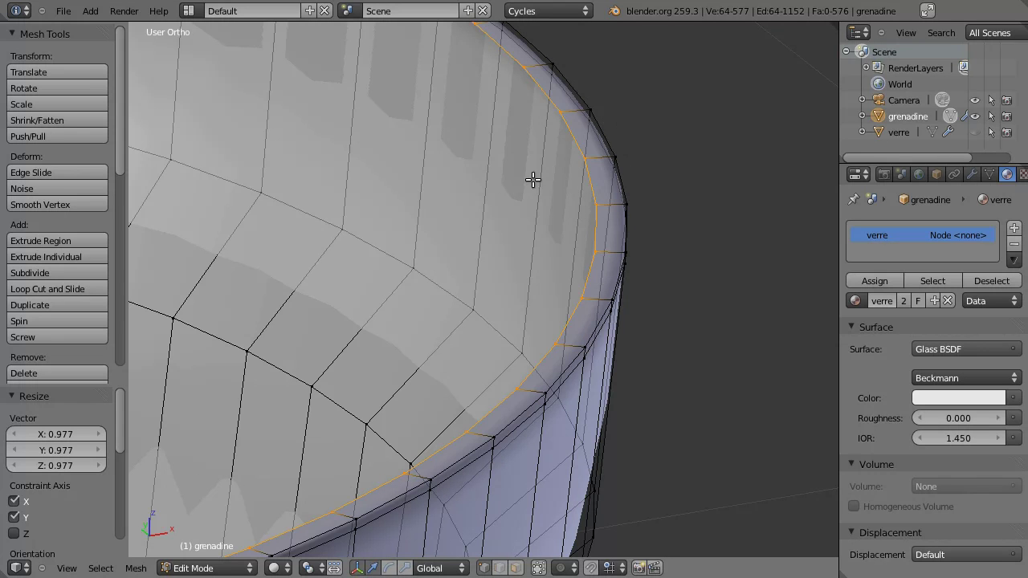
pyautogui.press('g')
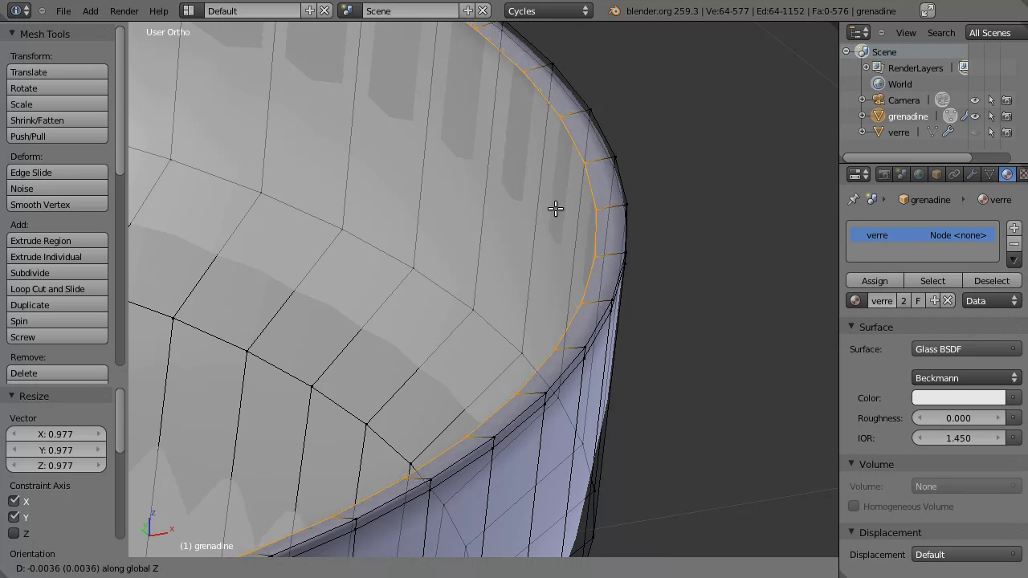
pyautogui.click(558, 210)
# Step: Raise the outer rim ring slightly along Z too, then select the inner rim ring
pyautogui.rightClick(599, 115)
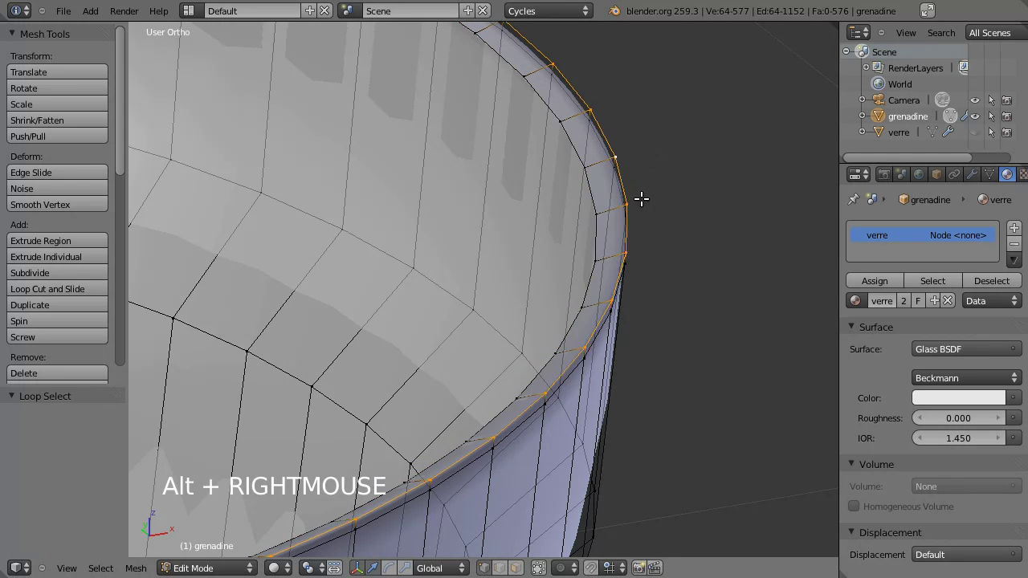
pyautogui.middleClick(640, 229)
pyautogui.press('g')
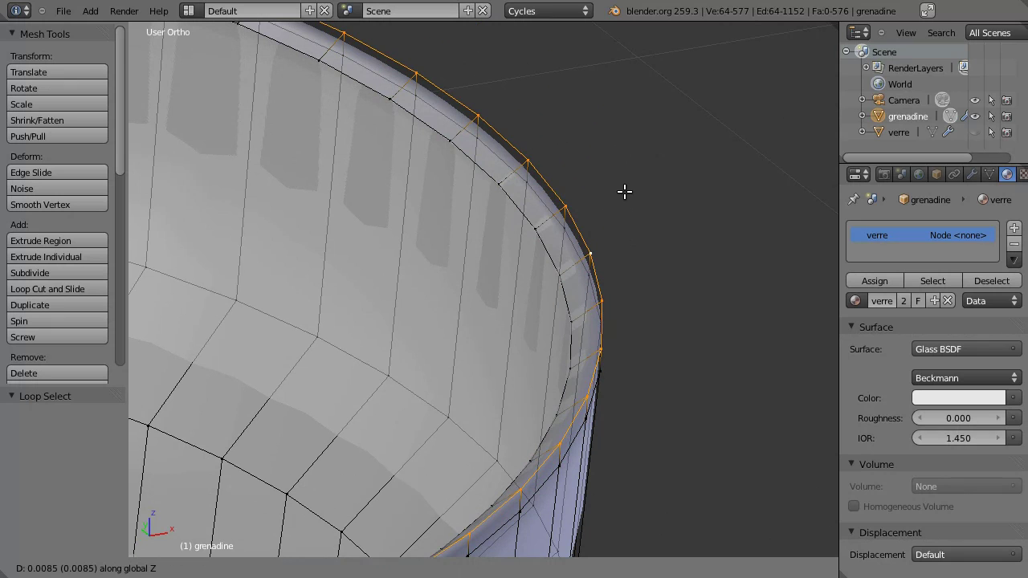
pyautogui.click(625, 183)
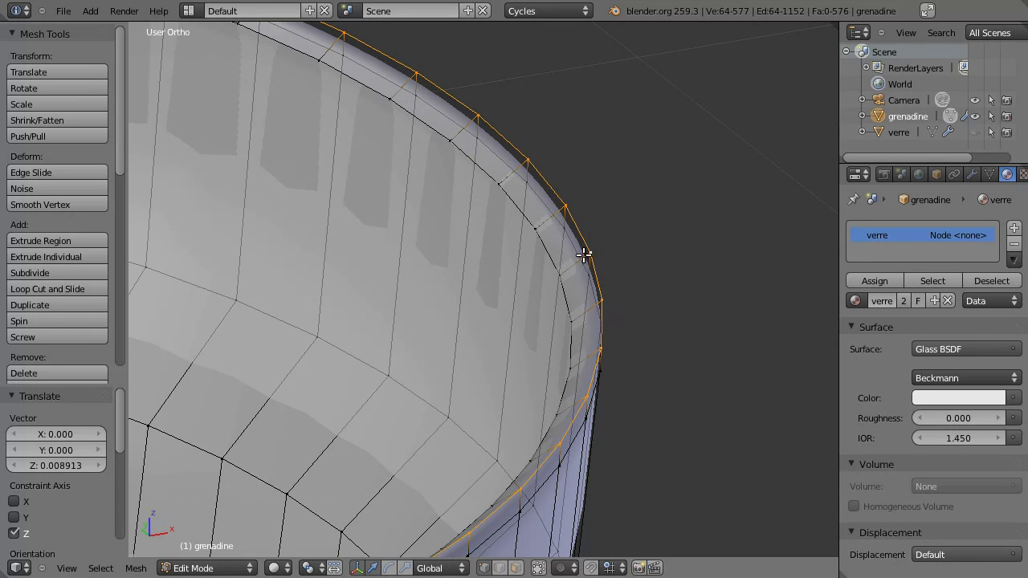
pyautogui.rightClick(547, 245)
pyautogui.scroll(-3)
pyautogui.middleClick(310, 335)
pyautogui.scroll(-3)
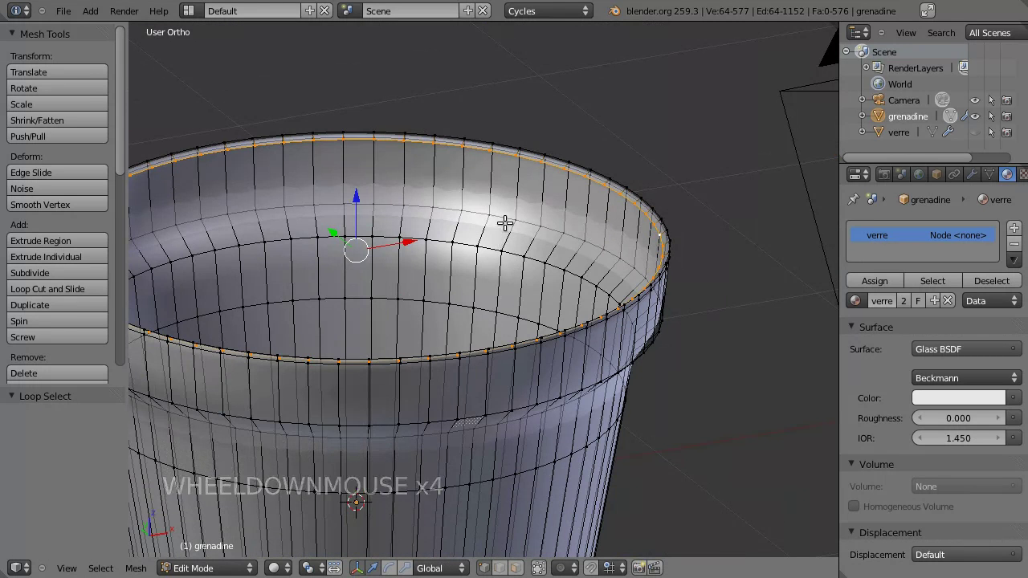
pyautogui.middleClick(506, 227)
# Step: Extrude the inner rim loop, shrink it to 0.986 and merge the ring at its centre, capping the liquid
pyautogui.press('e')
pyautogui.press('s')
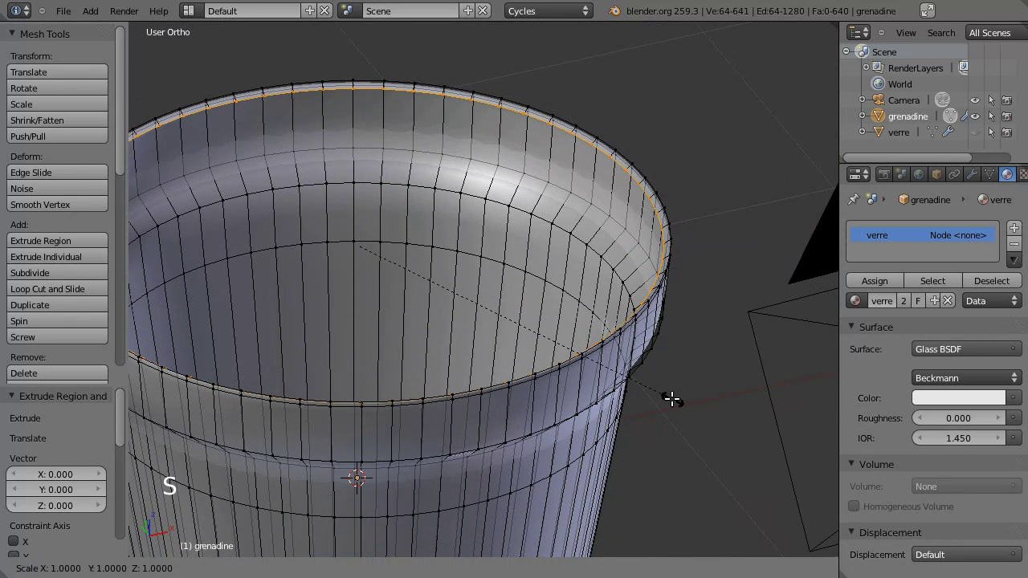
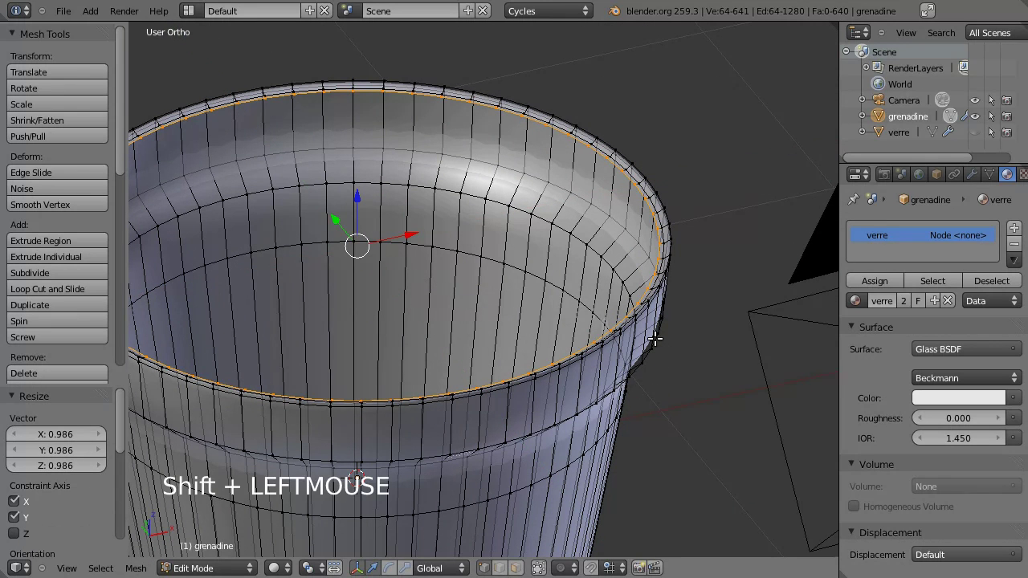
pyautogui.press('e')
pyautogui.press('w')
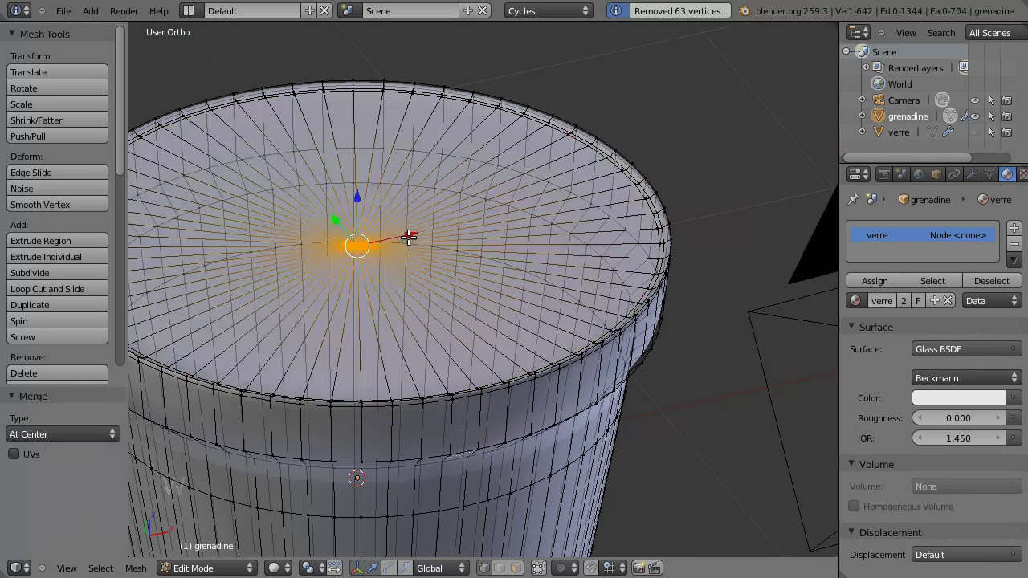
pyautogui.scroll(-3)
pyautogui.middleClick(419, 380)
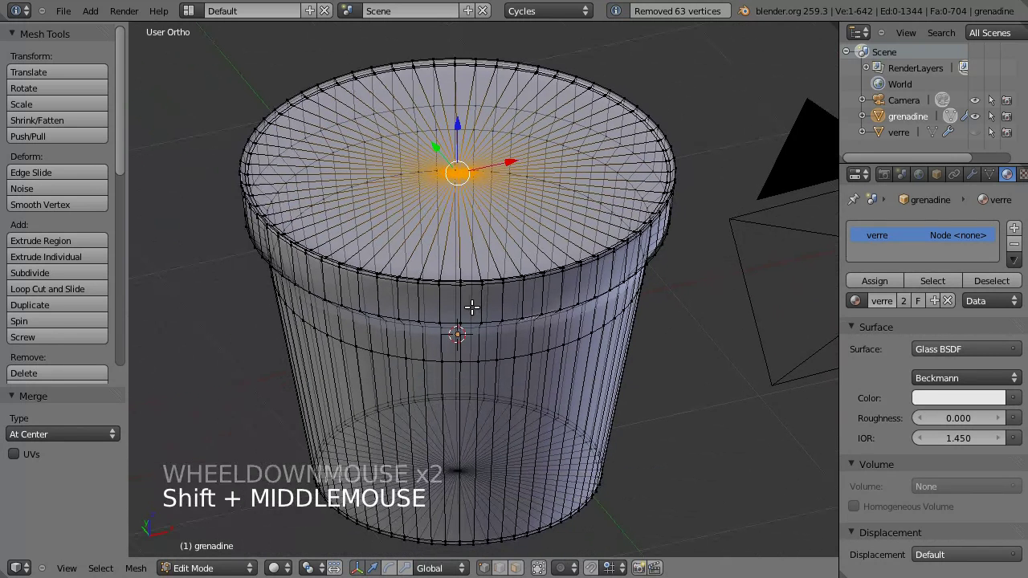
# Step: Recalculate the normals of the whole grenadine mesh so they point outward consistently
pyautogui.press('a')
pyautogui.press('a')
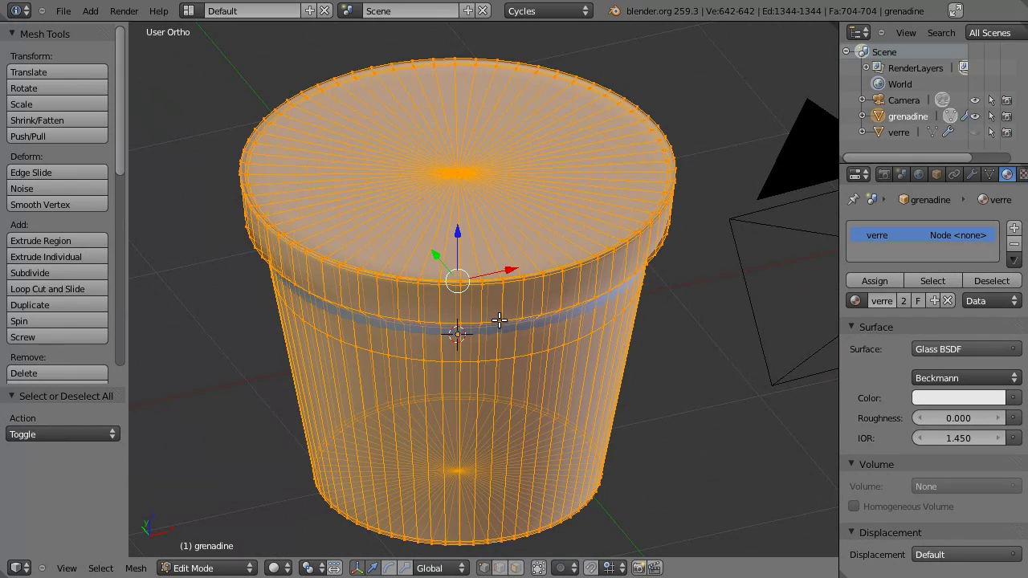
pyautogui.press('ctrl+n')
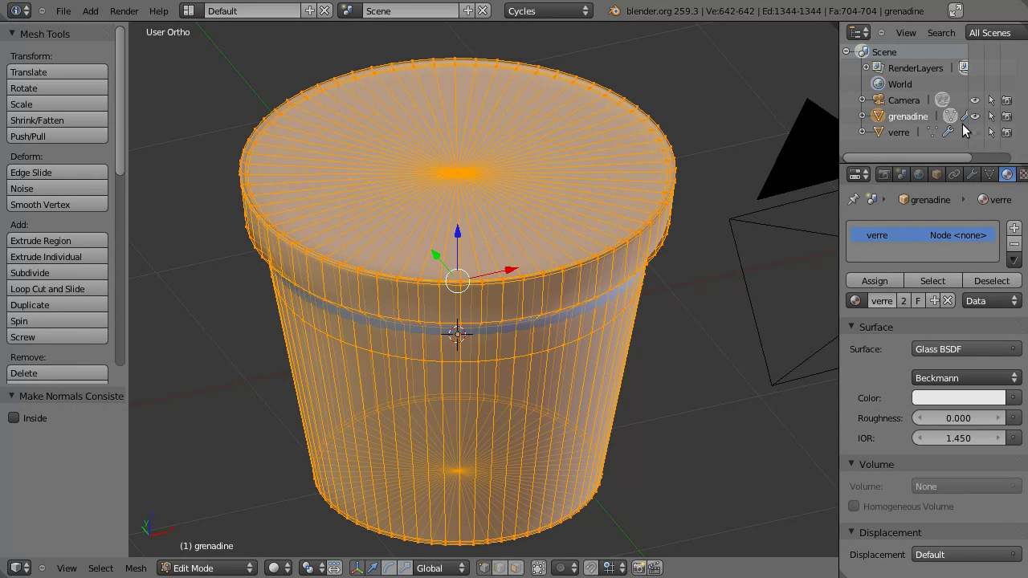
# Step: Unhide the 'verre' glass object and inspect where the liquid rim meets the glass
pyautogui.click(982, 138)
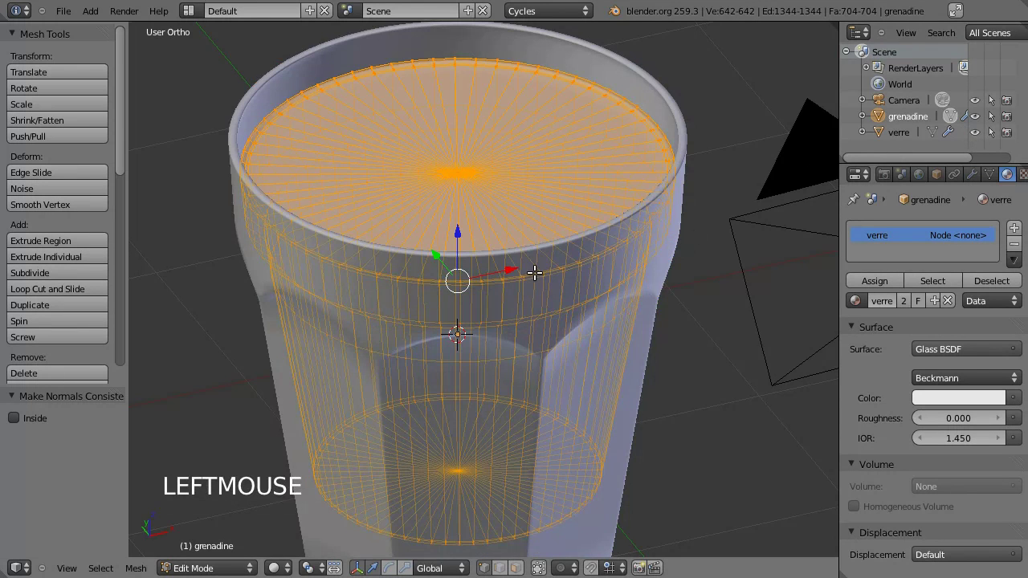
pyautogui.scroll(3)
pyautogui.middleClick(711, 137)
pyautogui.scroll(3)
pyautogui.middleClick(621, 246)
pyautogui.scroll(3)
pyautogui.middleClick(587, 268)
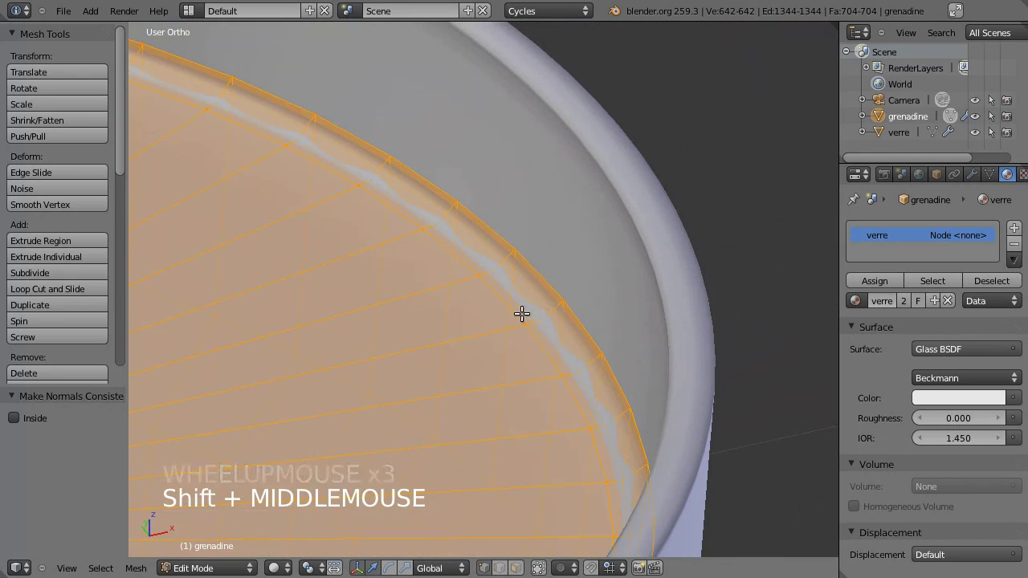
# Step: Select the grenadine's outer rim loop and nudge it slightly against the glass wall
pyautogui.rightClick(527, 318)
pyautogui.scroll(3)
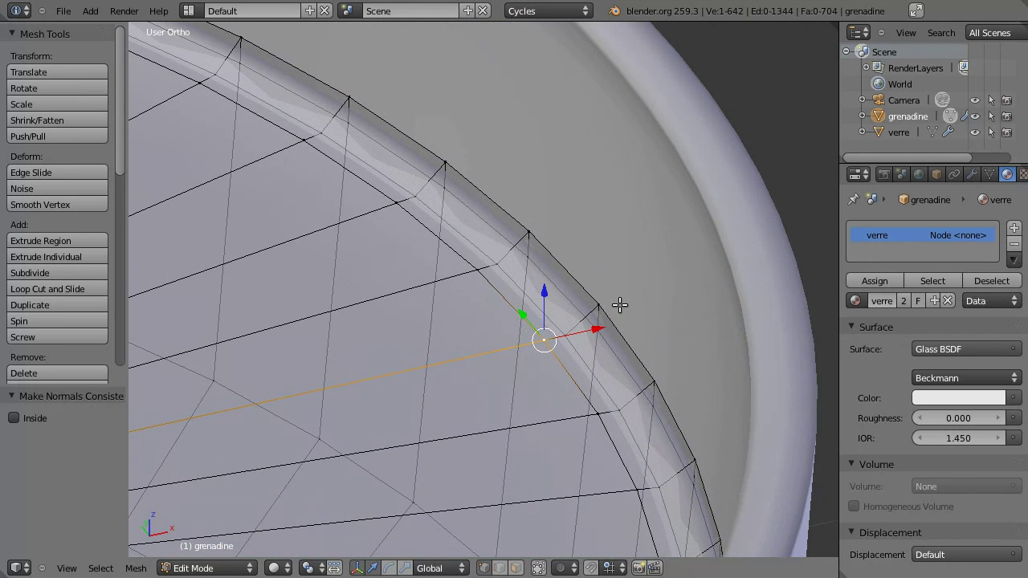
pyautogui.rightClick(611, 314)
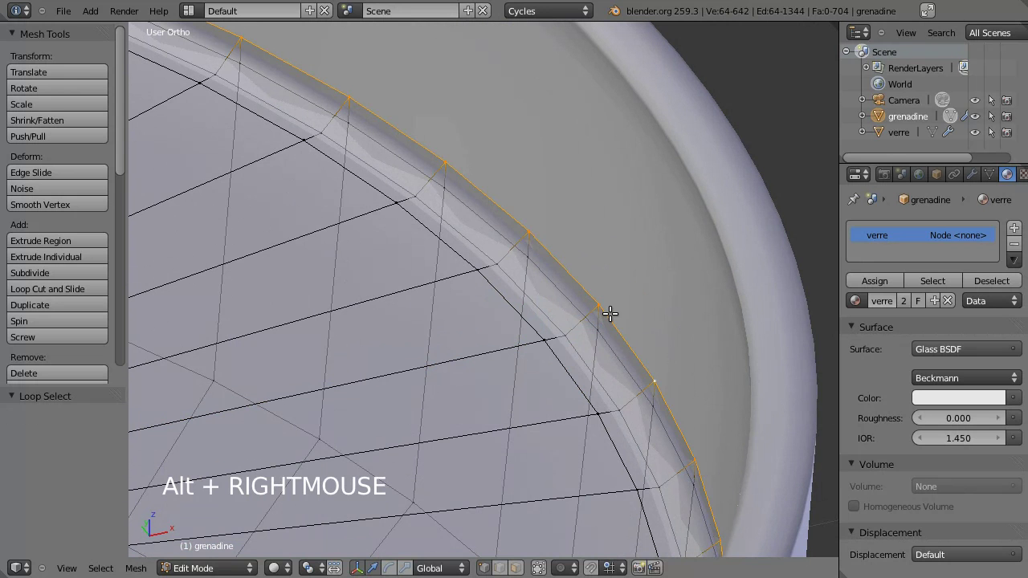
pyautogui.press('g')
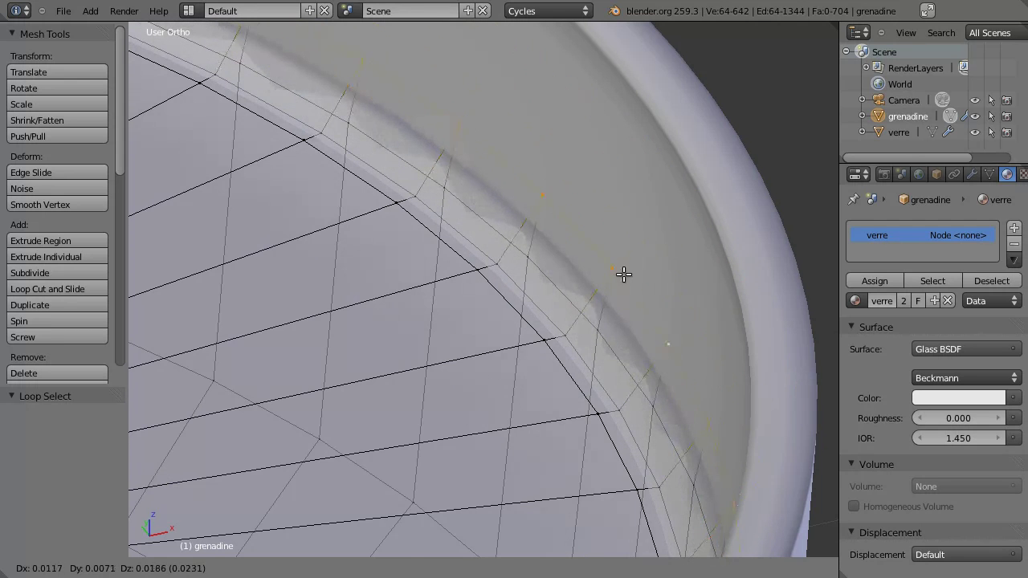
pyautogui.scroll(-3)
# Step: Clear the selection and pull back to view the capped liquid inside the whole glass
pyautogui.press('a')
pyautogui.scroll(-3)
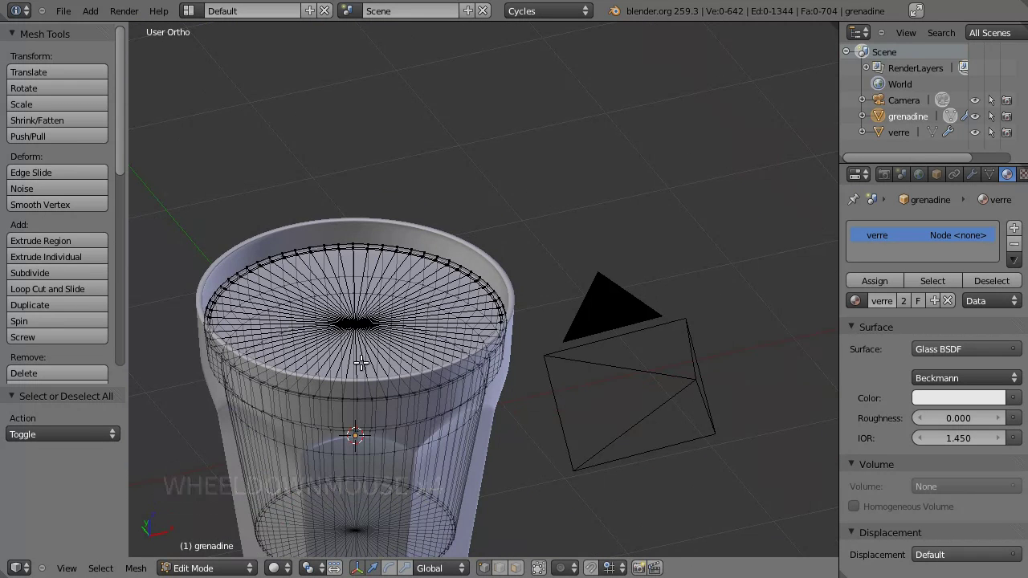
pyautogui.middleClick(402, 305)
pyautogui.middleClick(484, 196)
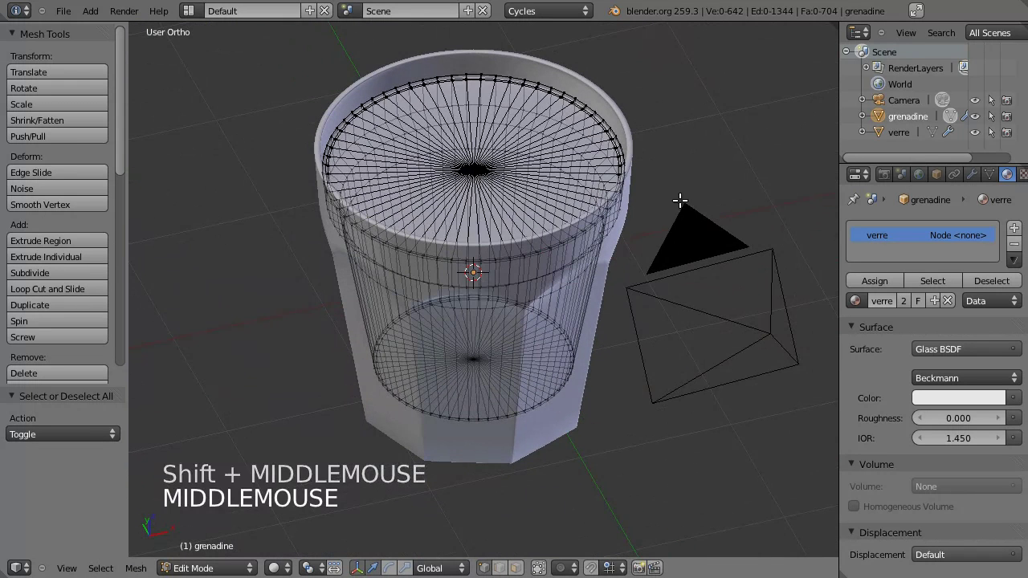